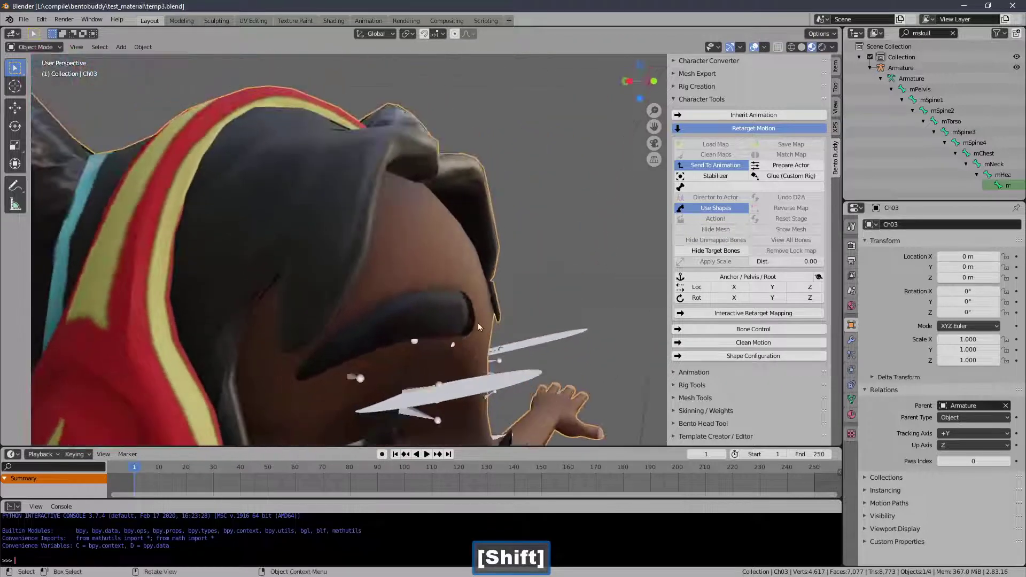
# - Delete the duplicate faces from the right eye flipper plane and return to Object Mode
pyautogui.click(457, 258)
pyautogui.click(493, 188)
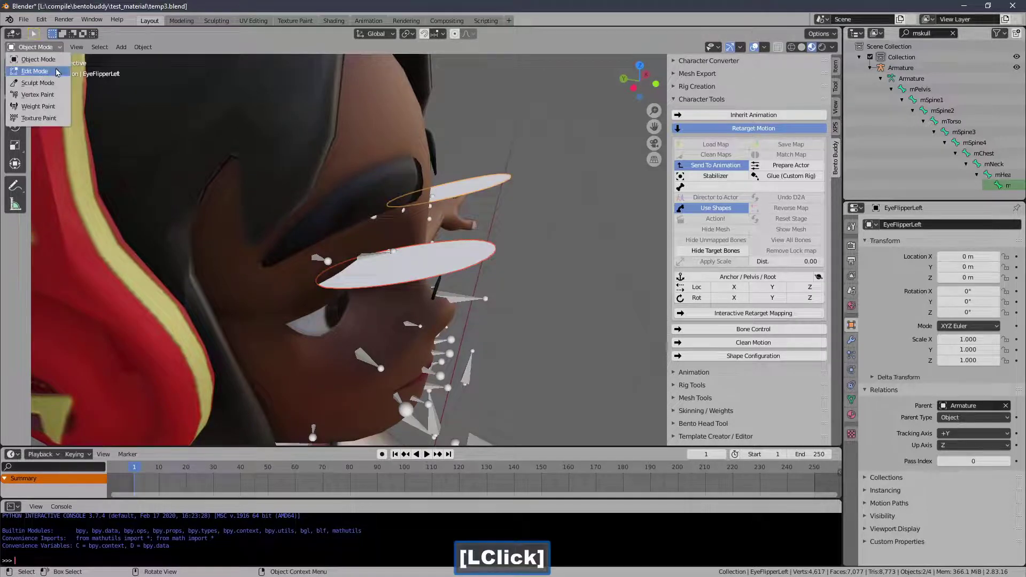
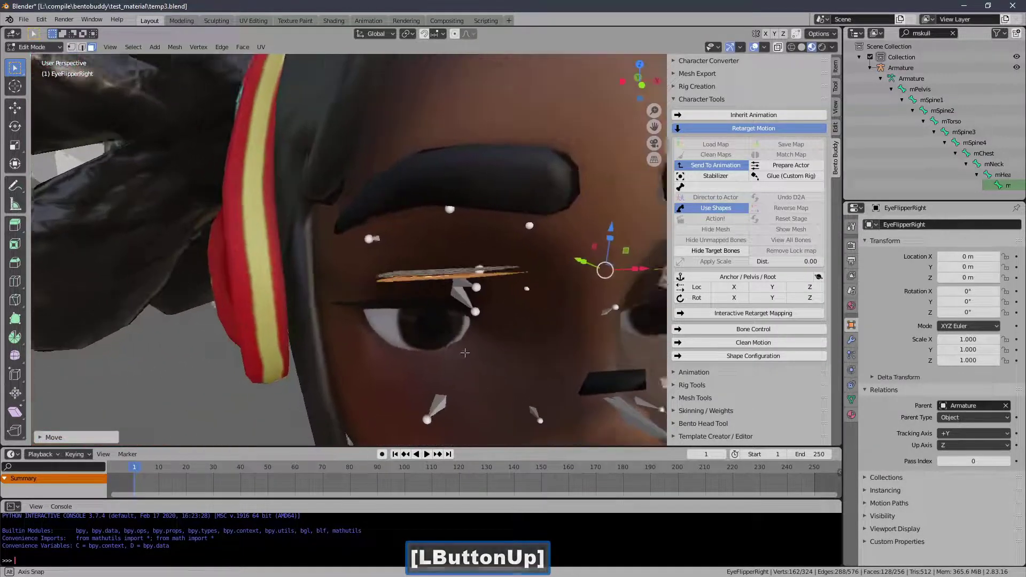
pyautogui.press('Delete')
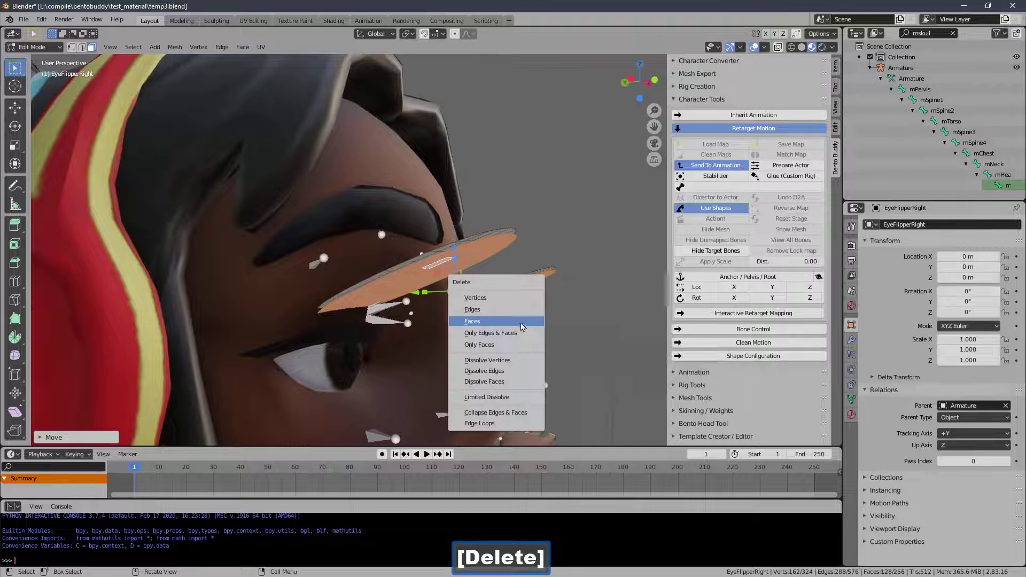
pyautogui.click(523, 323)
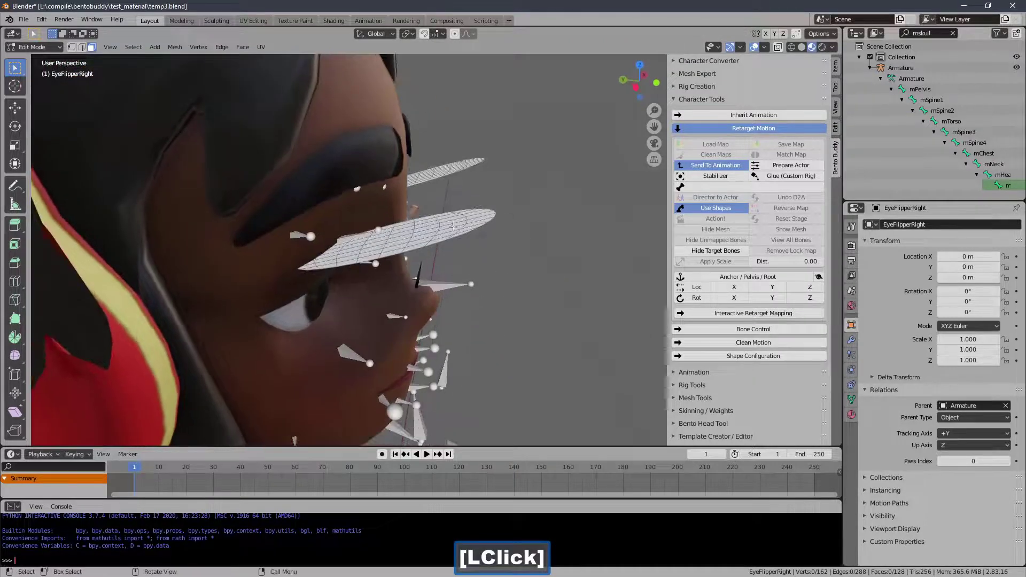
pyautogui.click(55, 50)
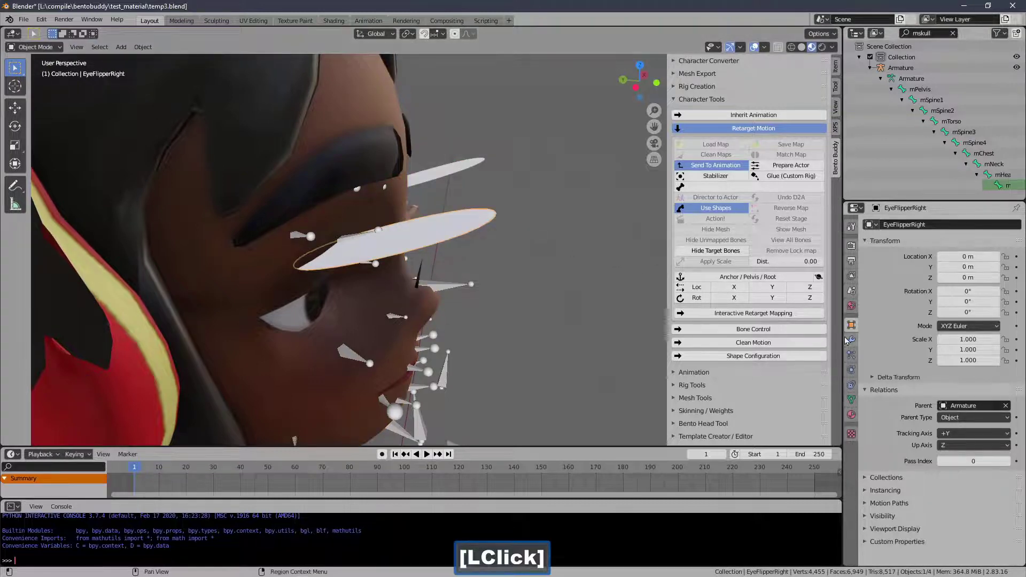
# - Add a Solidify modifier to the right flipper plane with thickness 0.001 m
pyautogui.click(853, 343)
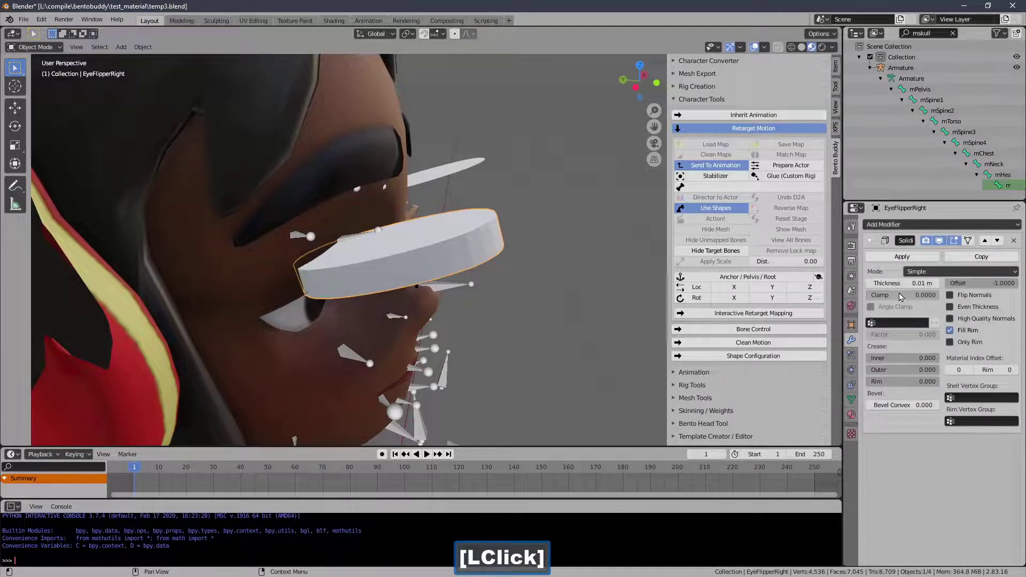
pyautogui.press('Right')
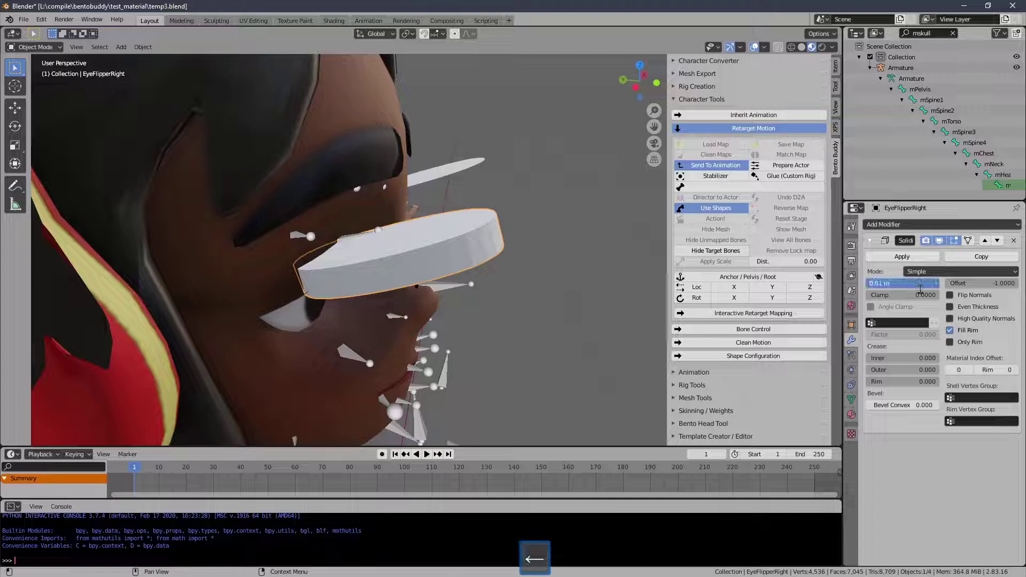
pyautogui.press('0')
pyautogui.press('Return')
# - Set the left flipper plane's Solidify thickness to 0.001 m as well
pyautogui.click(464, 170)
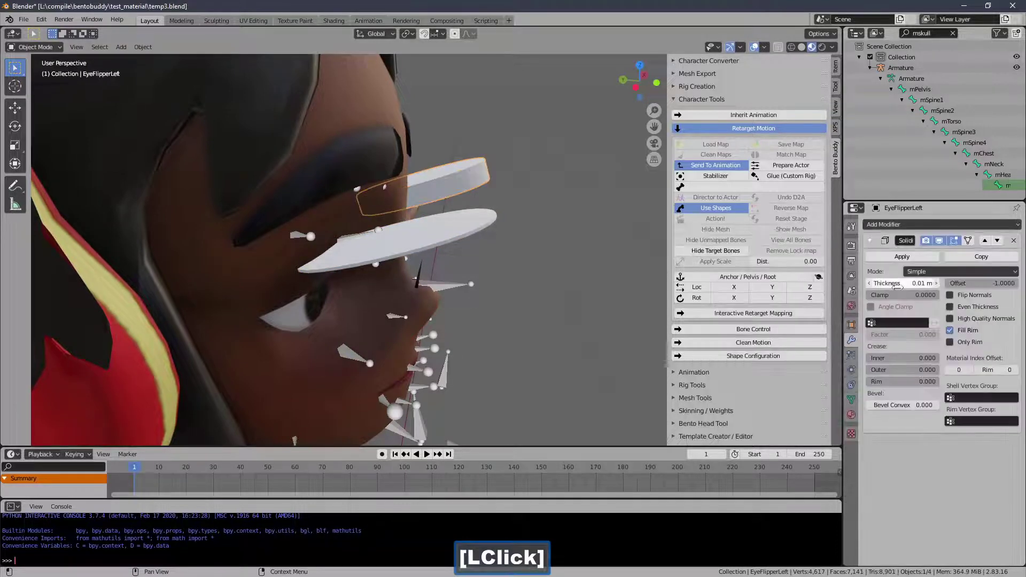
pyautogui.press('Right')
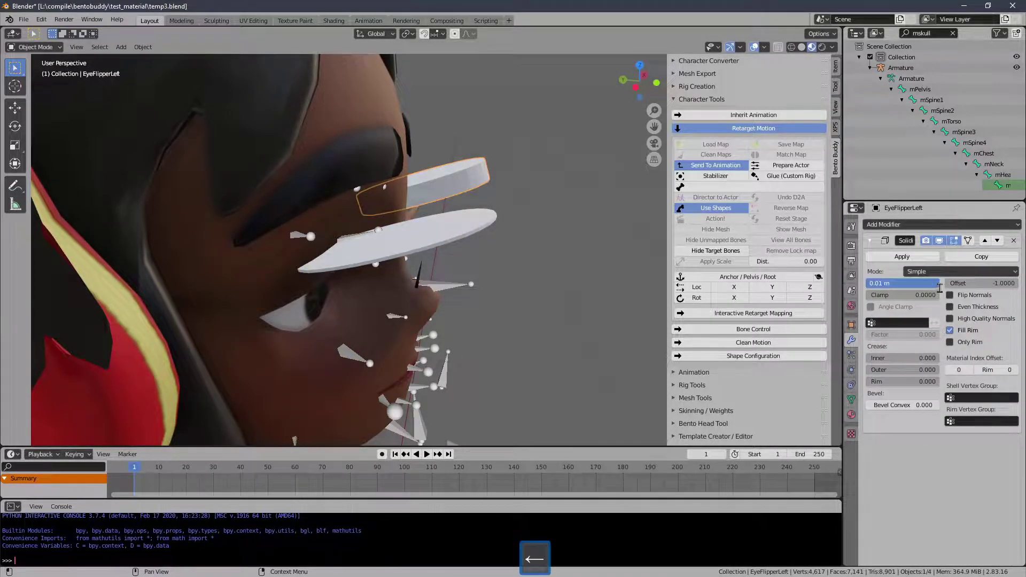
pyautogui.press('Left')
pyautogui.press('0')
pyautogui.press('Return')
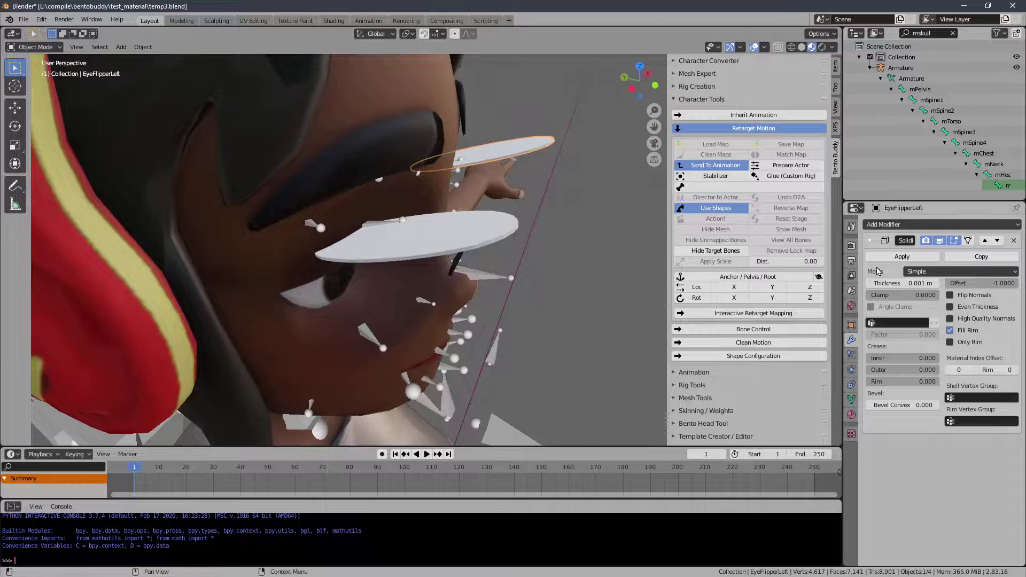
# - Pose the armature in side view and test-rotate the upper right eyelid bone
pyautogui.click(885, 262)
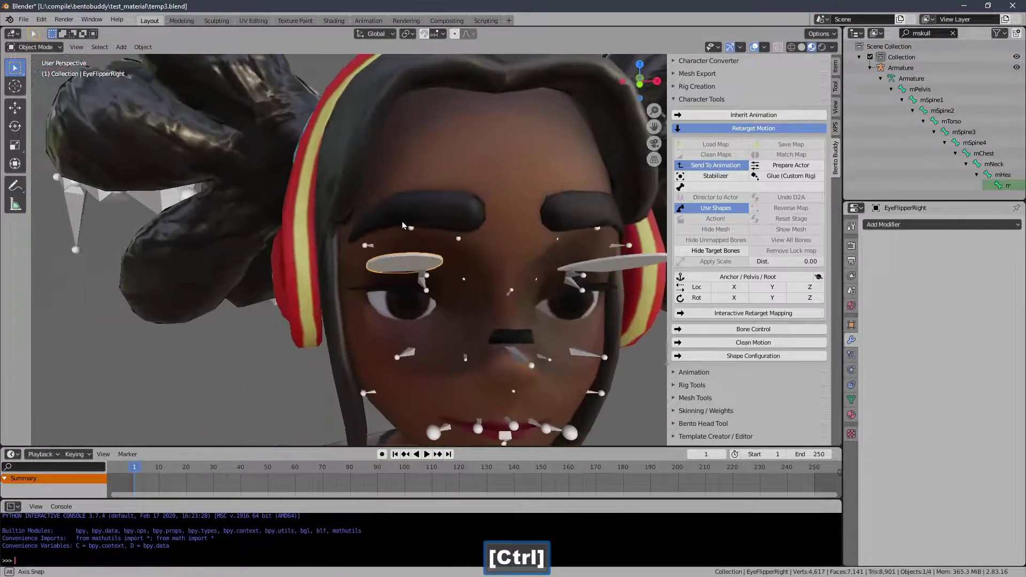
pyautogui.click(653, 161)
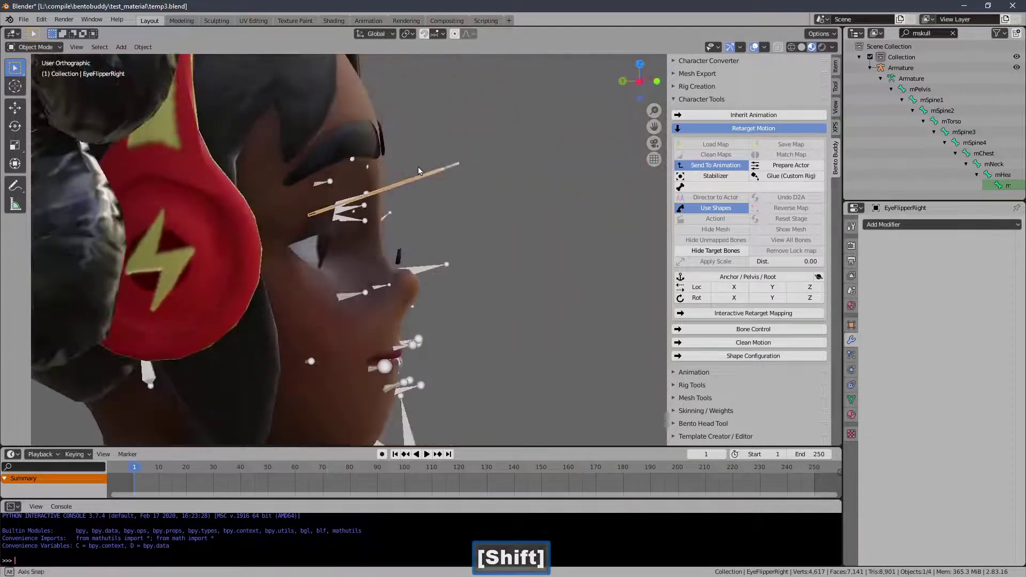
pyautogui.click(430, 275)
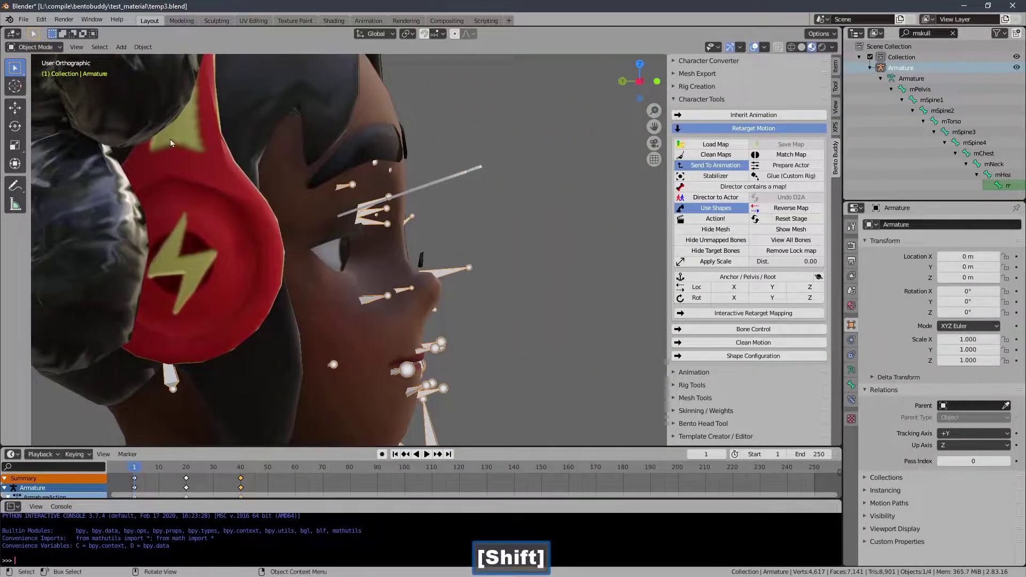
pyautogui.click(59, 51)
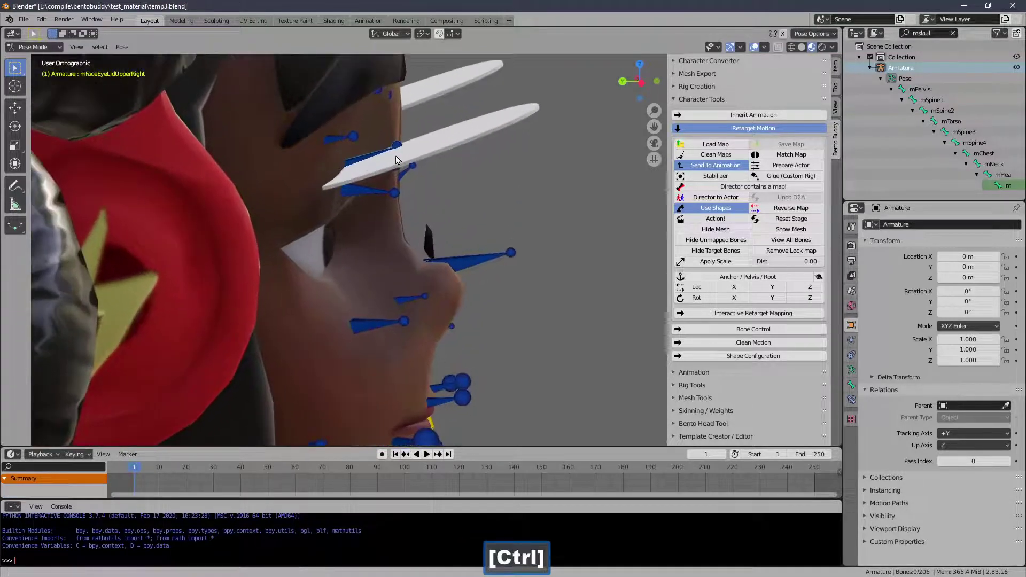
pyautogui.click(398, 148)
pyautogui.press('r')
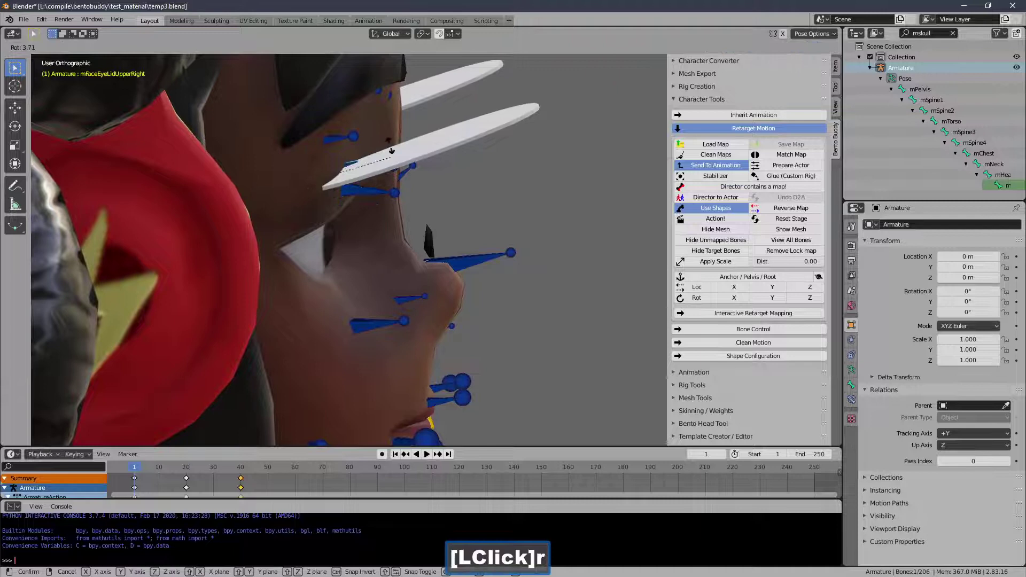
pyautogui.rightClick(394, 195)
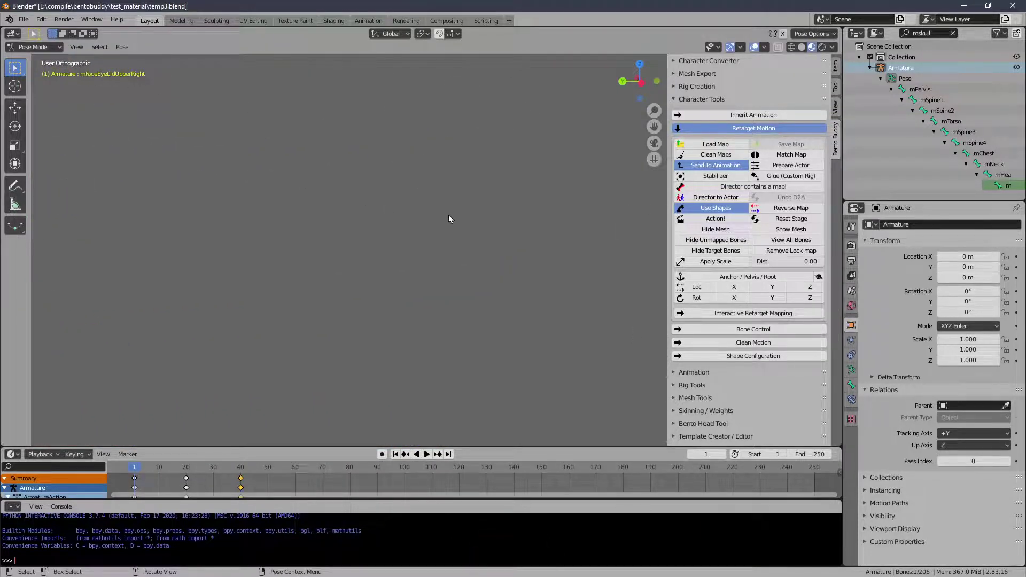
# - Copy the bone name mFaceEyeLidUpperRight from its bone properties
pyautogui.click(849, 385)
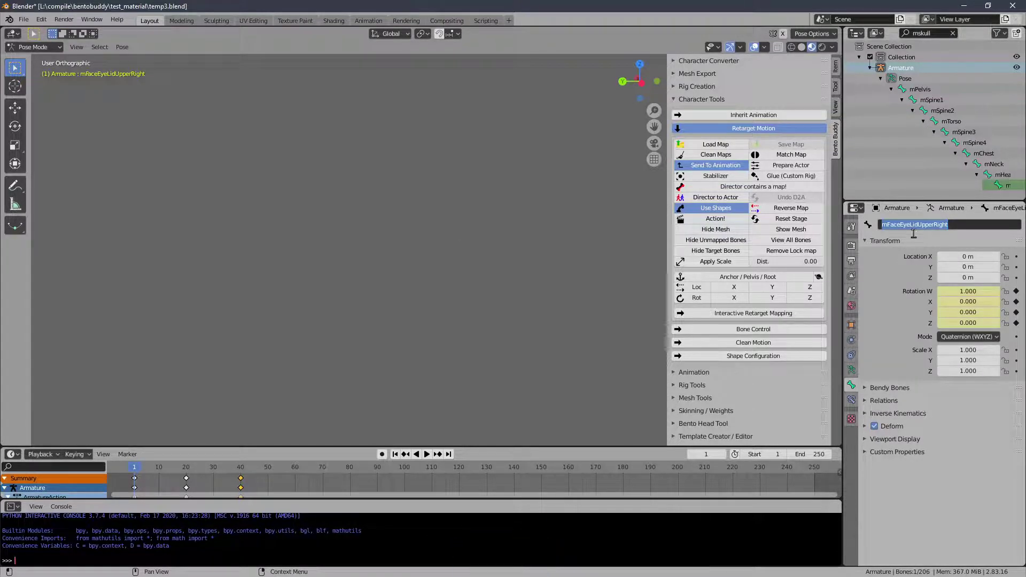
pyautogui.press('ctrl+c')
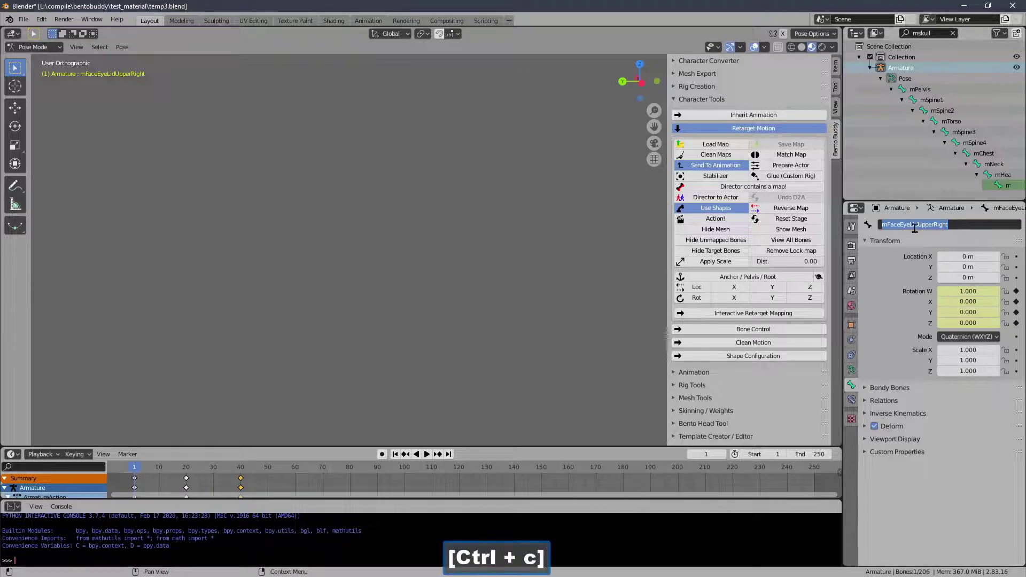
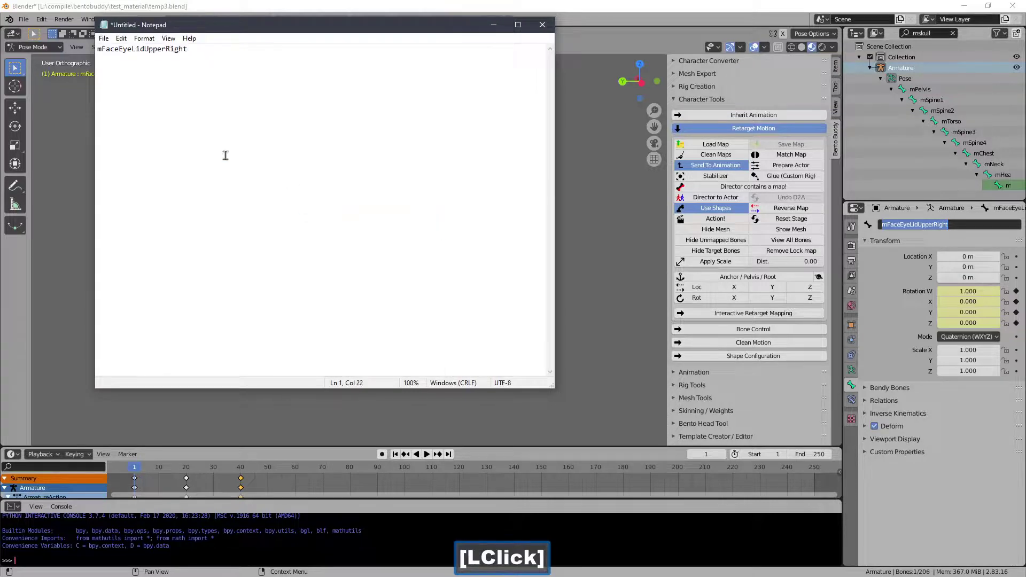
# - Paste the bone name mFaceEyeLidUpperRight onto new lines of the Notepad note
pyautogui.press('Return')
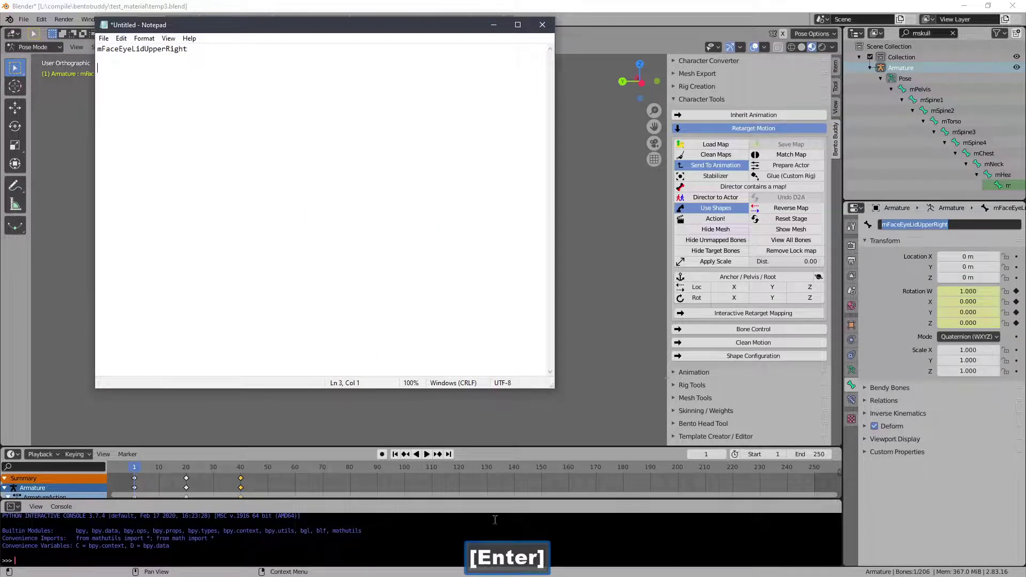
pyautogui.press('ctrl+v')
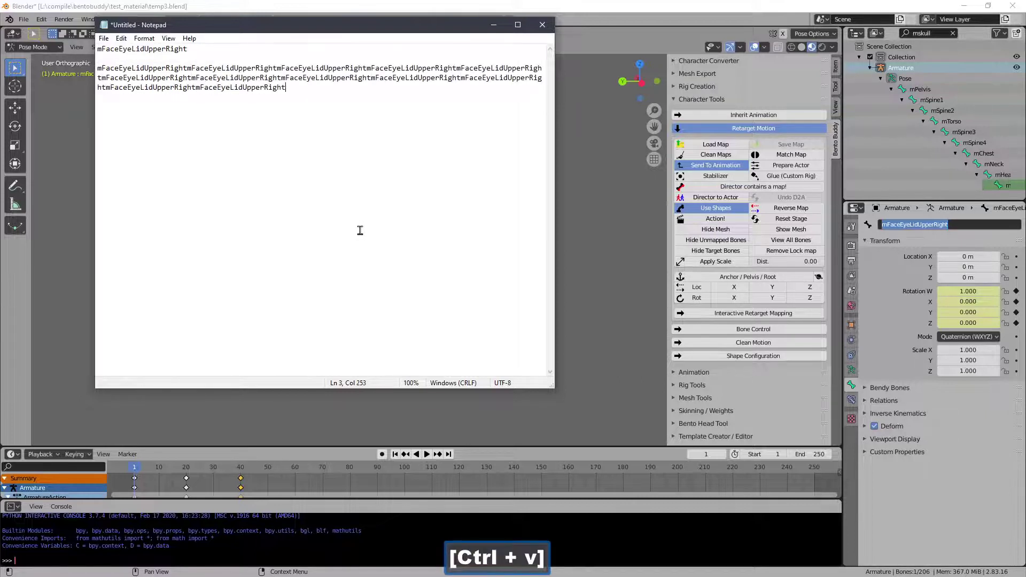
pyautogui.press('Return')
pyautogui.press('ctrl+v')
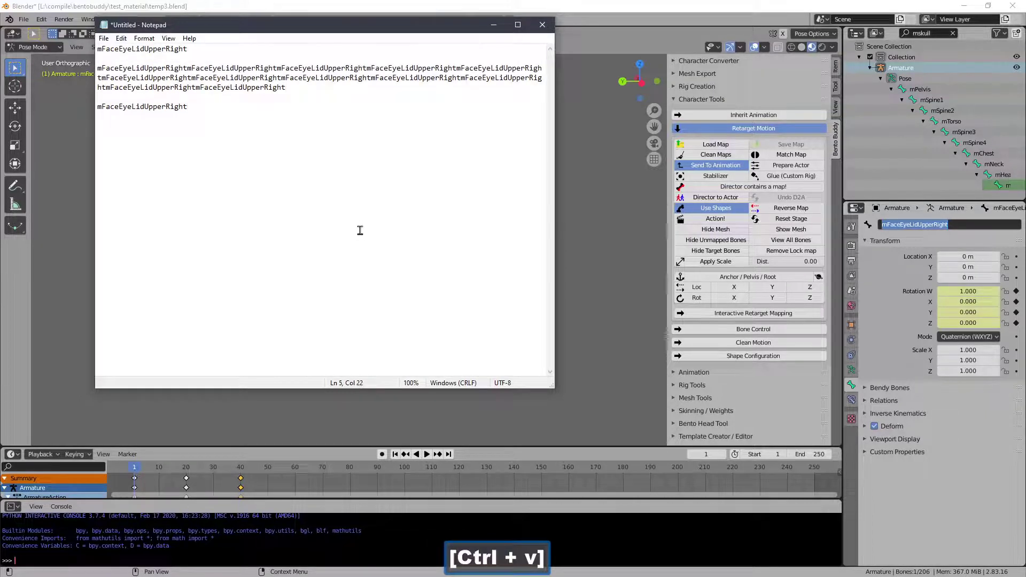
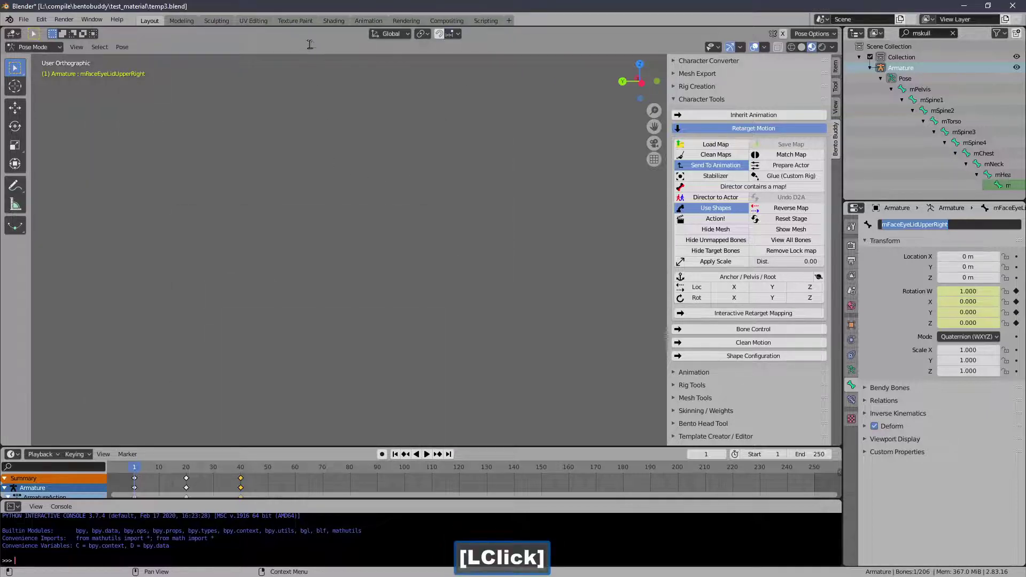
# - Rename the right flipper plane's vertex group to mFaceEyeLidUpperRight by pasting the bone name
pyautogui.write('[LClick].')
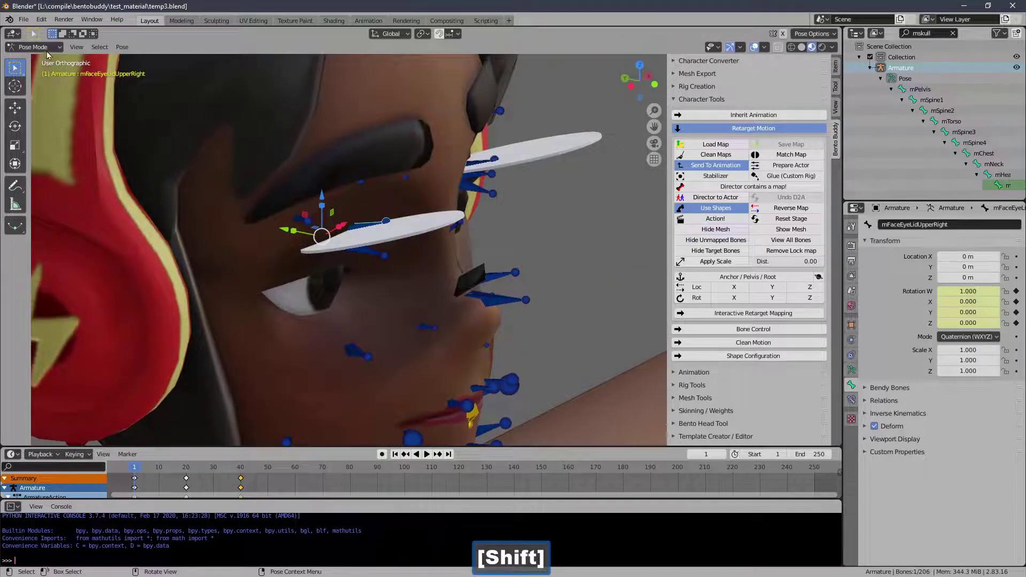
pyautogui.click(50, 52)
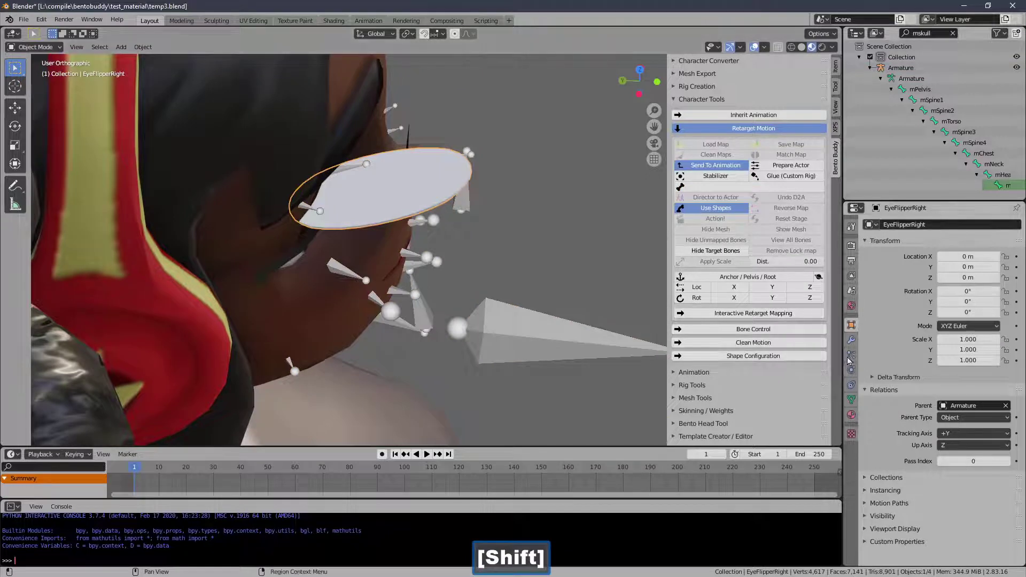
pyautogui.click(851, 401)
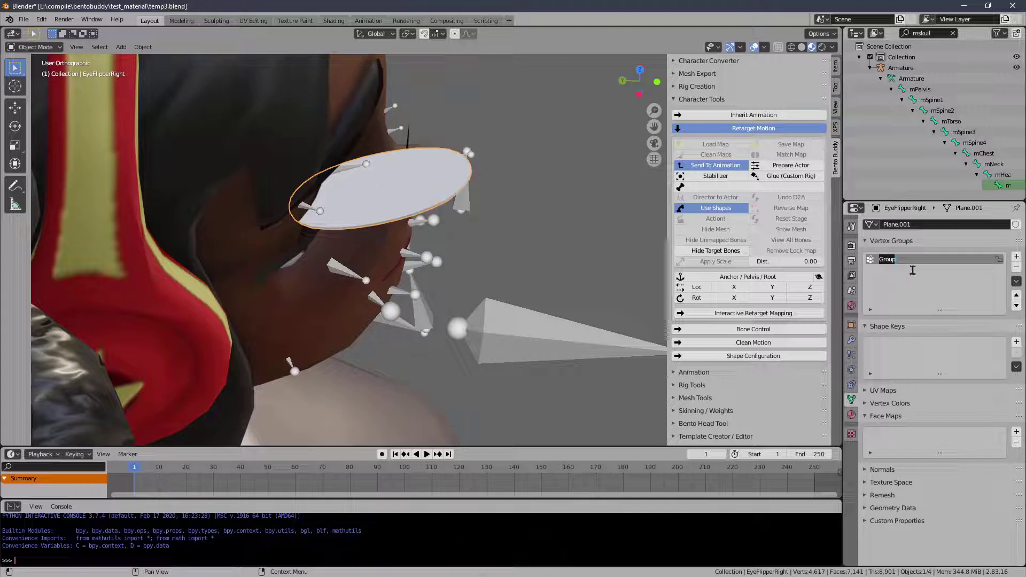
pyautogui.press('ctrl+v')
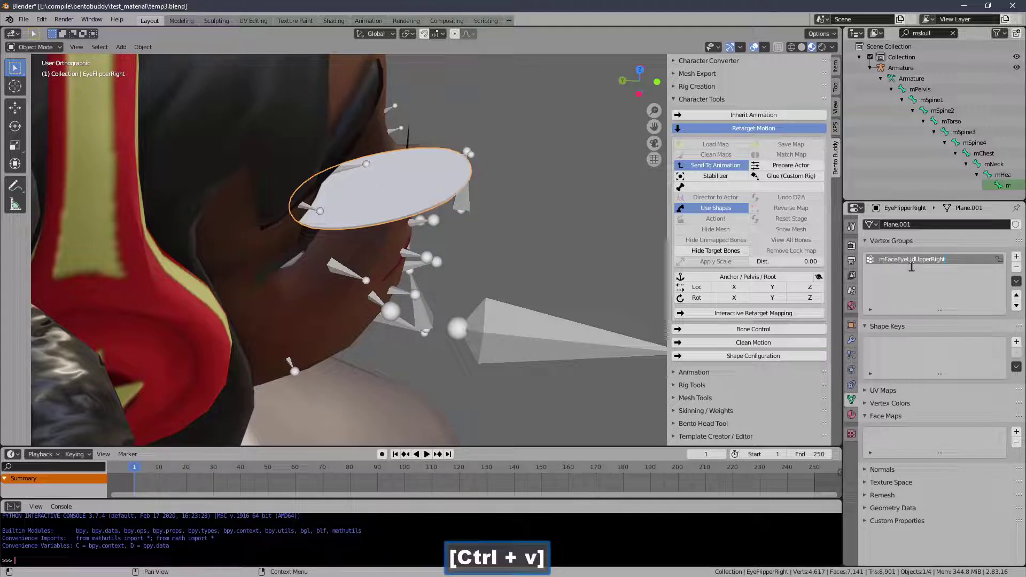
# - Add an Armature modifier to the right eye flipper plane
pyautogui.click(913, 283)
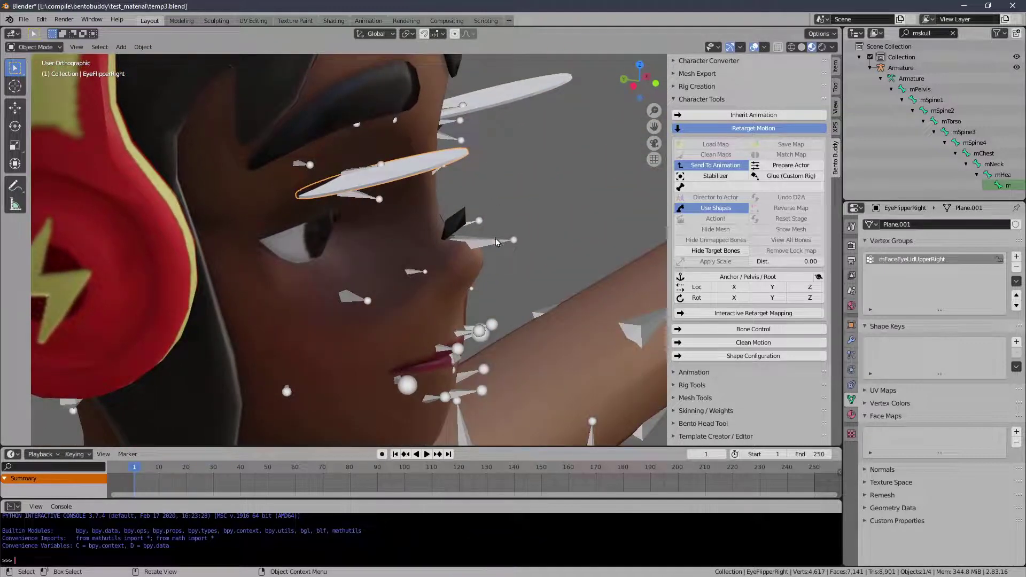
pyautogui.click(501, 247)
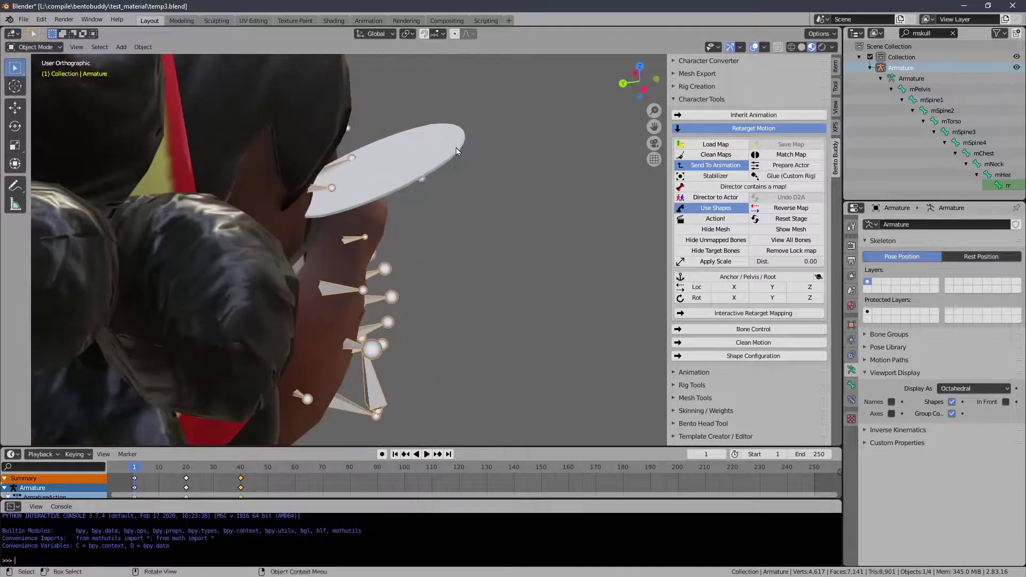
pyautogui.click(457, 150)
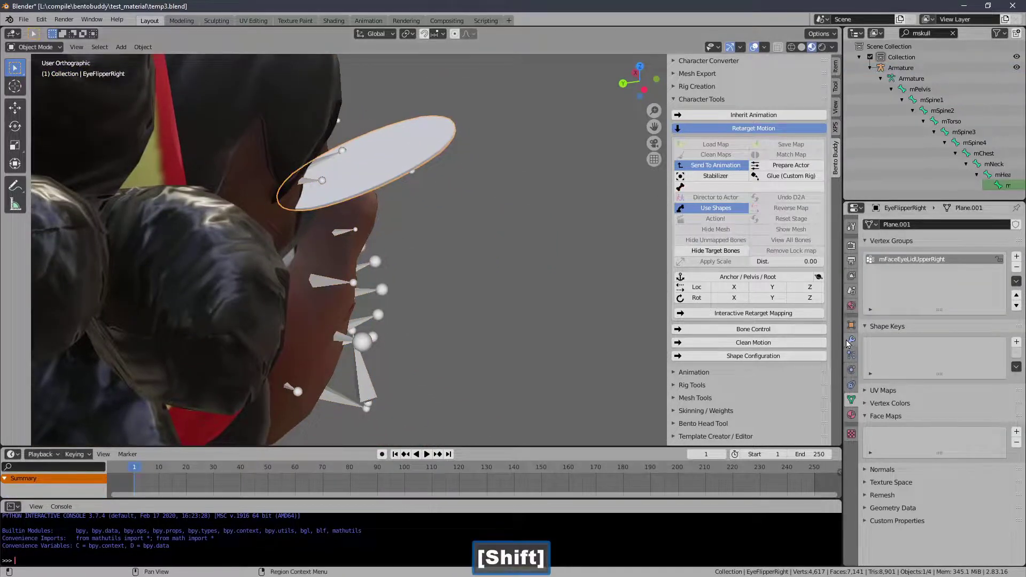
# - Set the Armature object as the target of the right flipper's Armature modifier
pyautogui.click(849, 344)
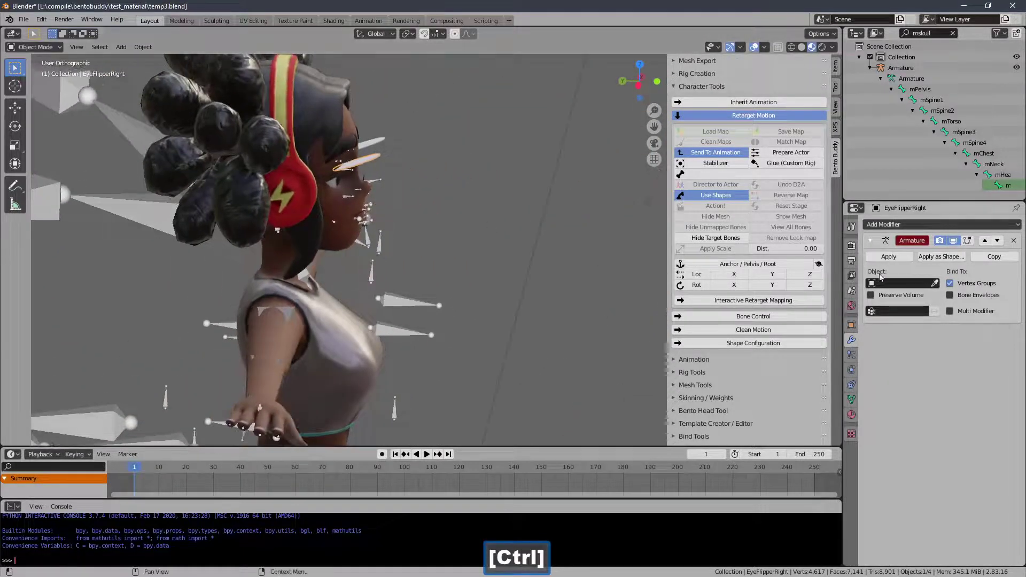
pyautogui.click(937, 282)
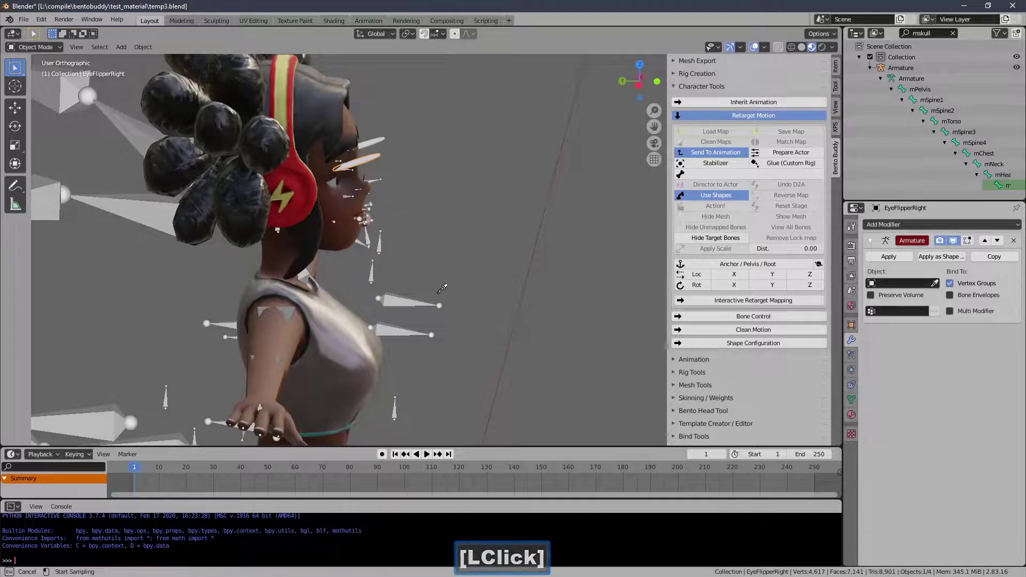
pyautogui.click(416, 305)
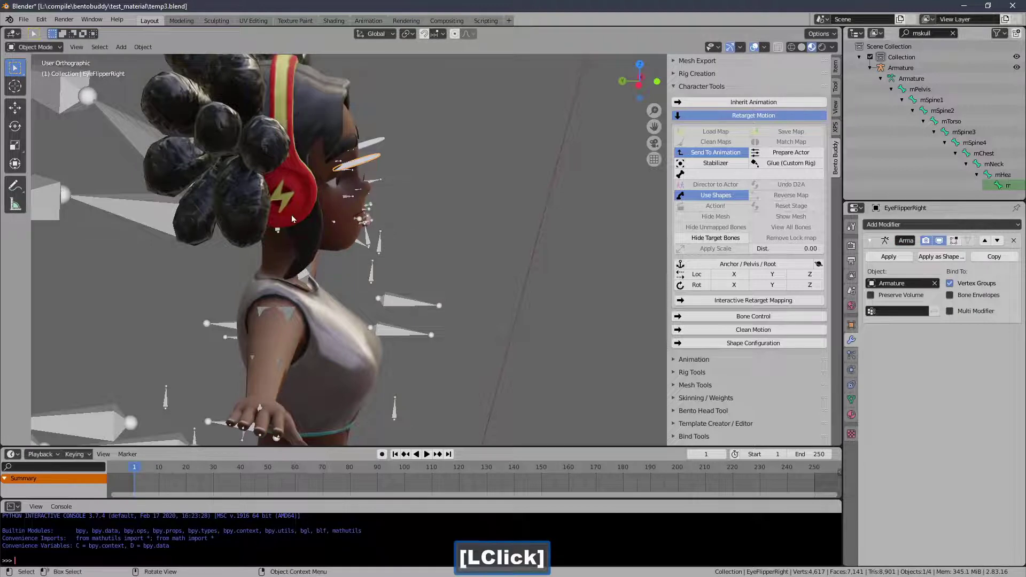
# - Test-rotate the right upper eyelid bone in Pose Mode, then return to Object Mode
pyautogui.click(409, 312)
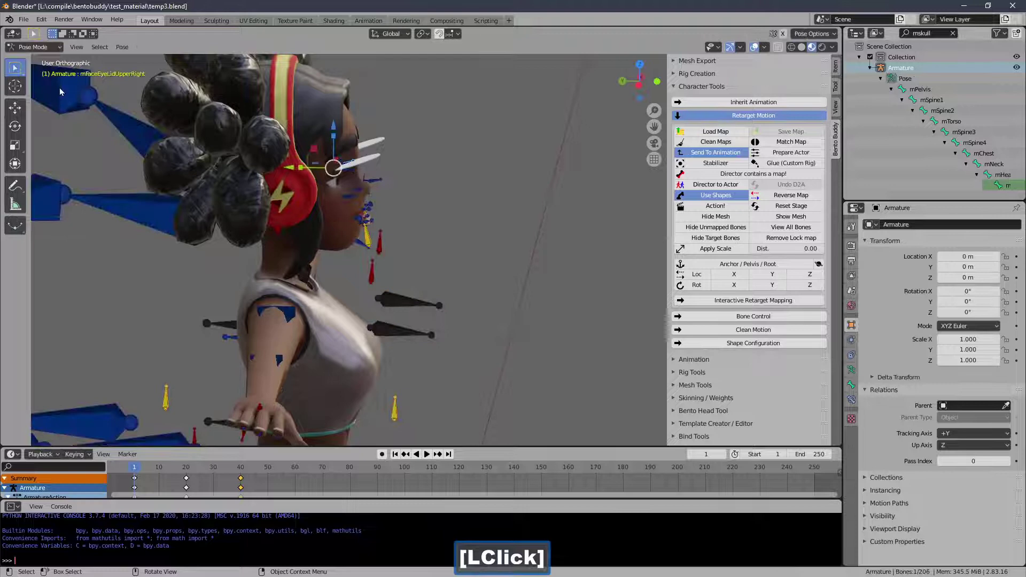
pyautogui.press('r')
pyautogui.rightClick(372, 192)
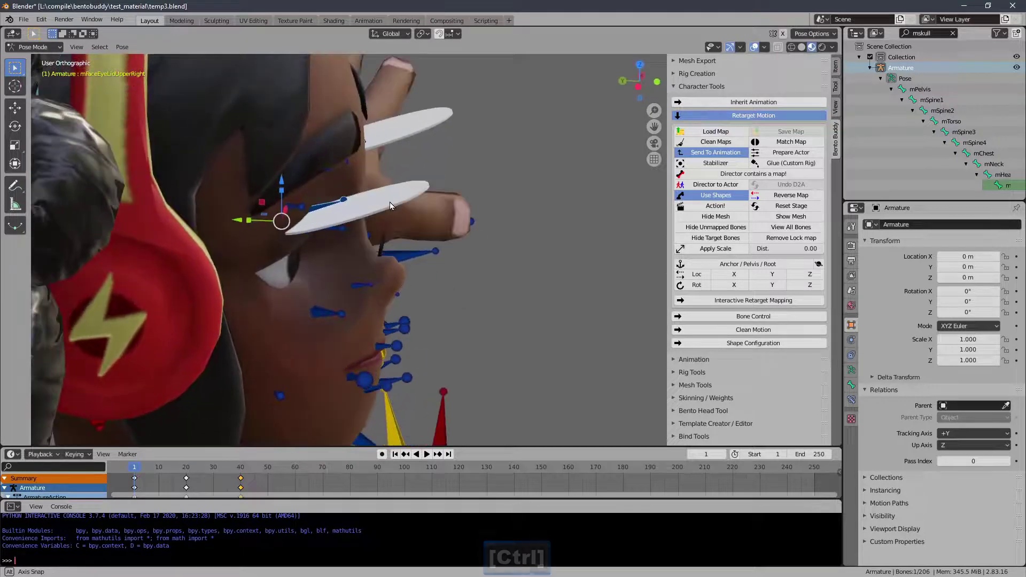
pyautogui.click(24, 50)
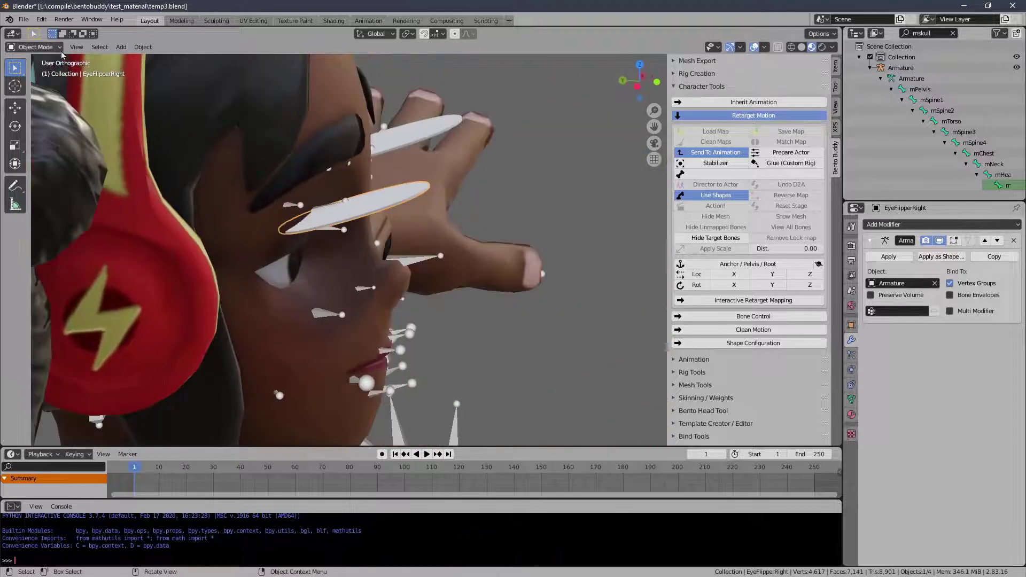
# - Assign all of the right flipper plane's vertices to the mFaceEyeLidUpperRight group at weight 1.0
pyautogui.click(54, 51)
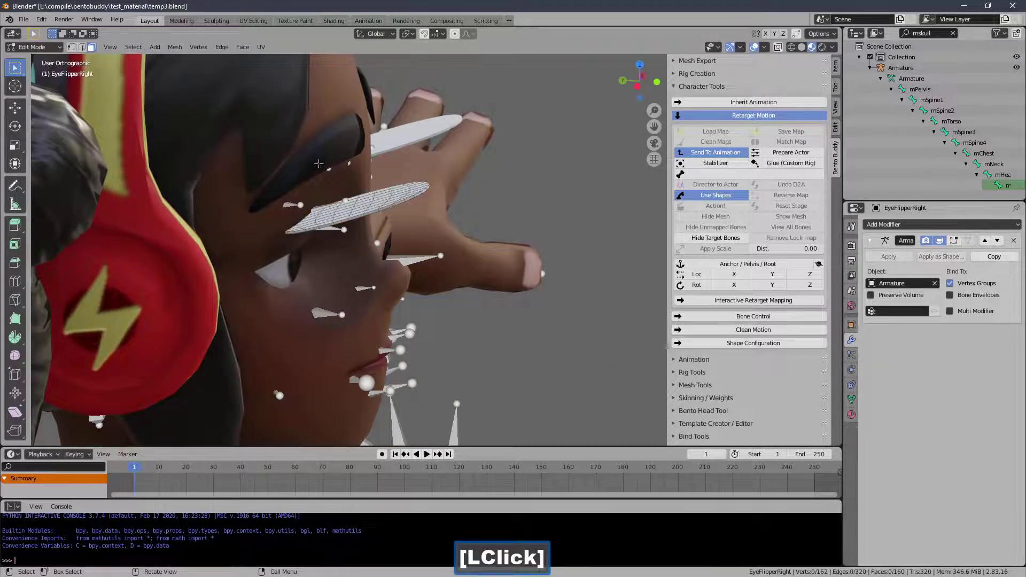
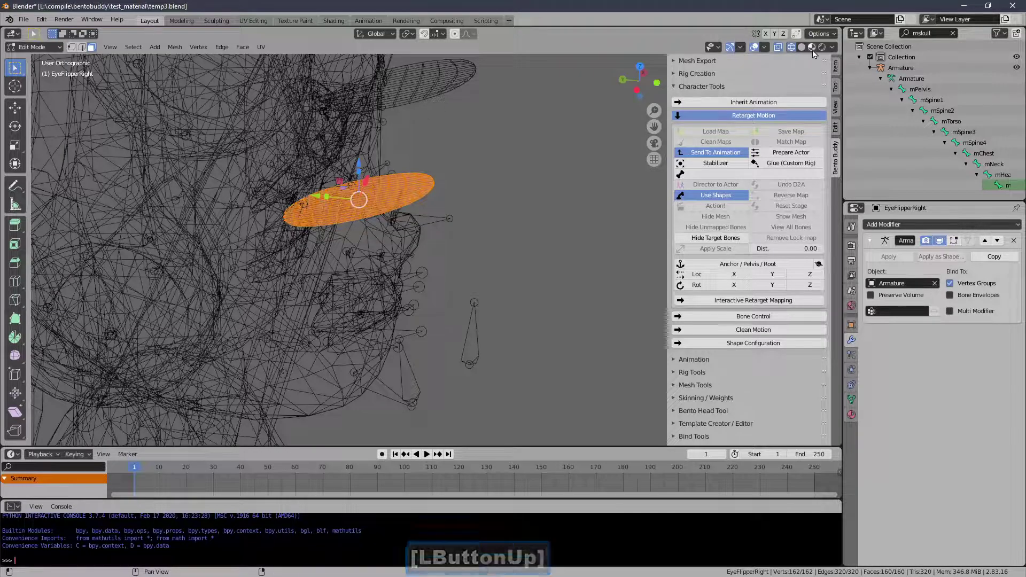
pyautogui.click(816, 52)
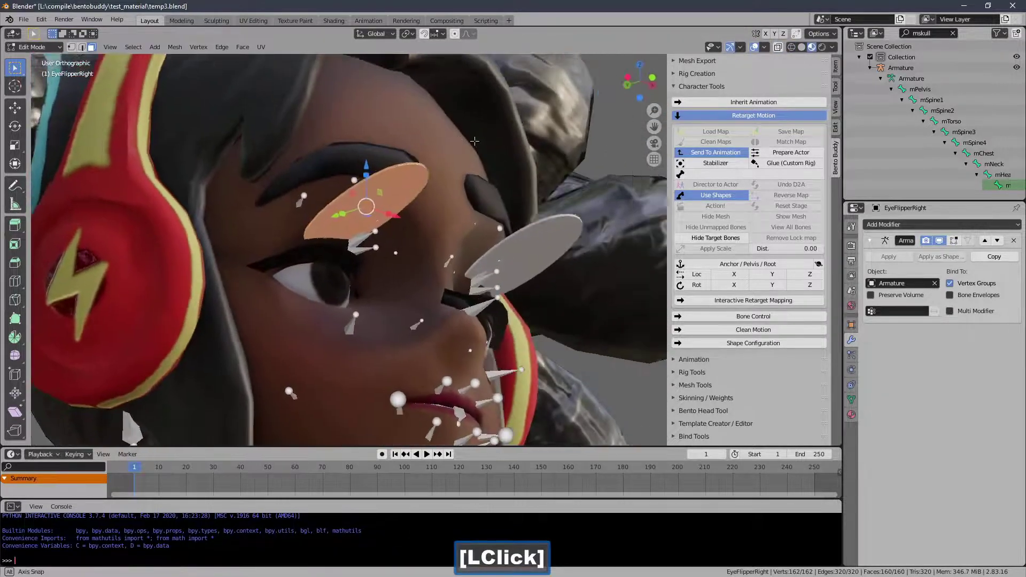
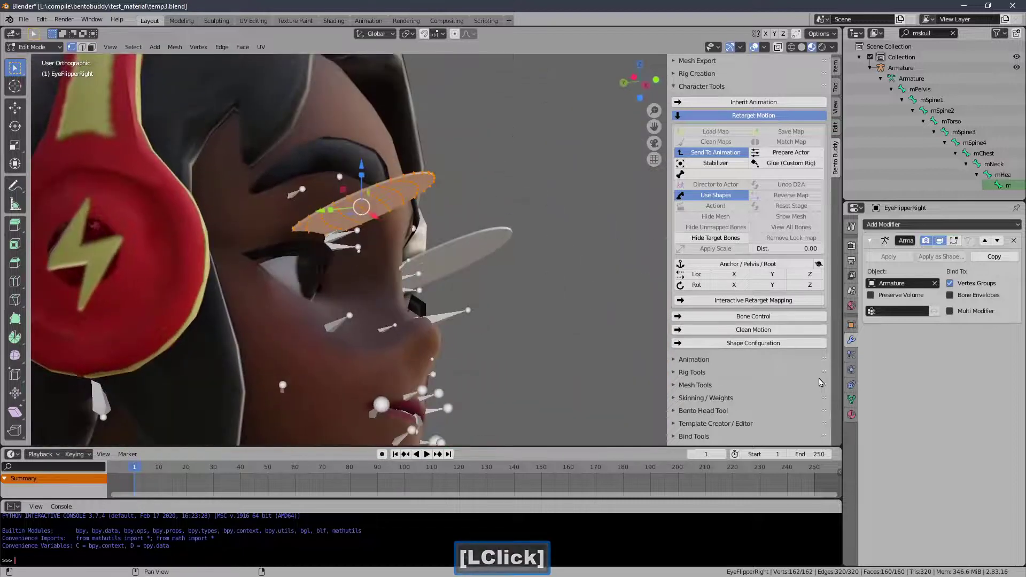
pyautogui.click(851, 401)
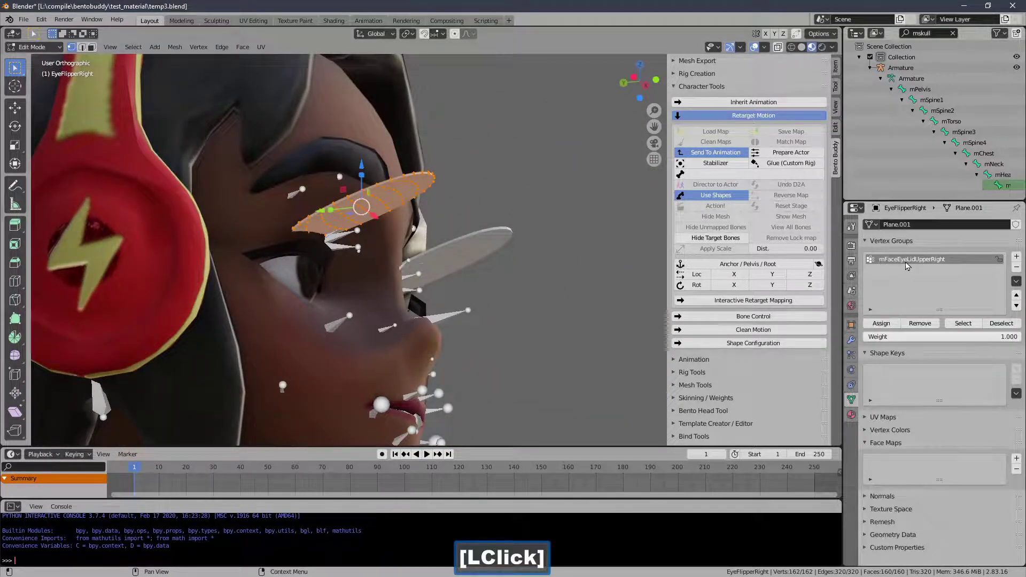
pyautogui.click(881, 323)
pyautogui.click(882, 322)
pyautogui.click(41, 53)
pyautogui.doubleClick(39, 63)
# - Test-rotate the upper right eyelid bone and scrub frames 40 and 21 in side view
pyautogui.click(467, 314)
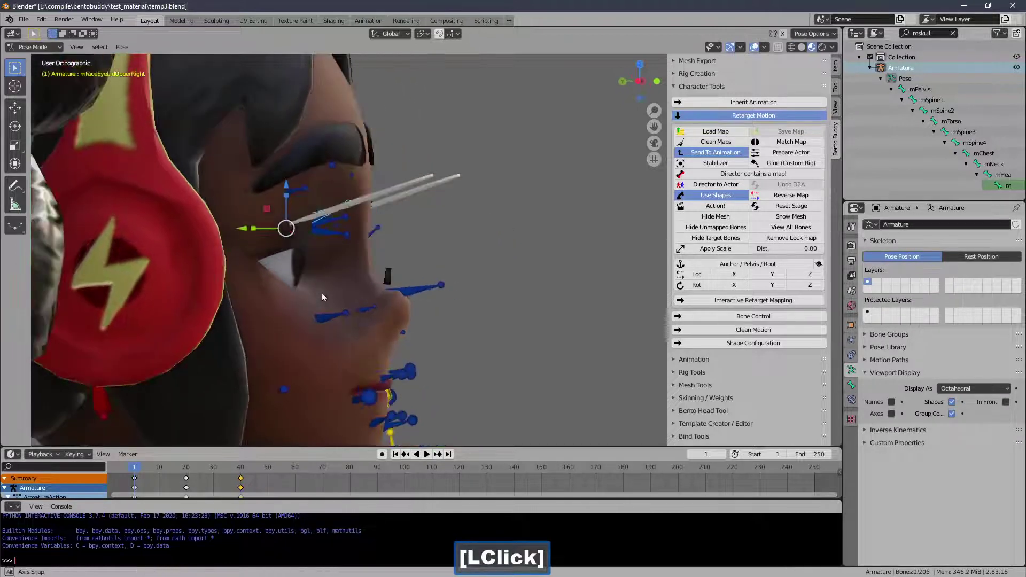
pyautogui.press('r')
pyautogui.rightClick(363, 225)
pyautogui.press('3')
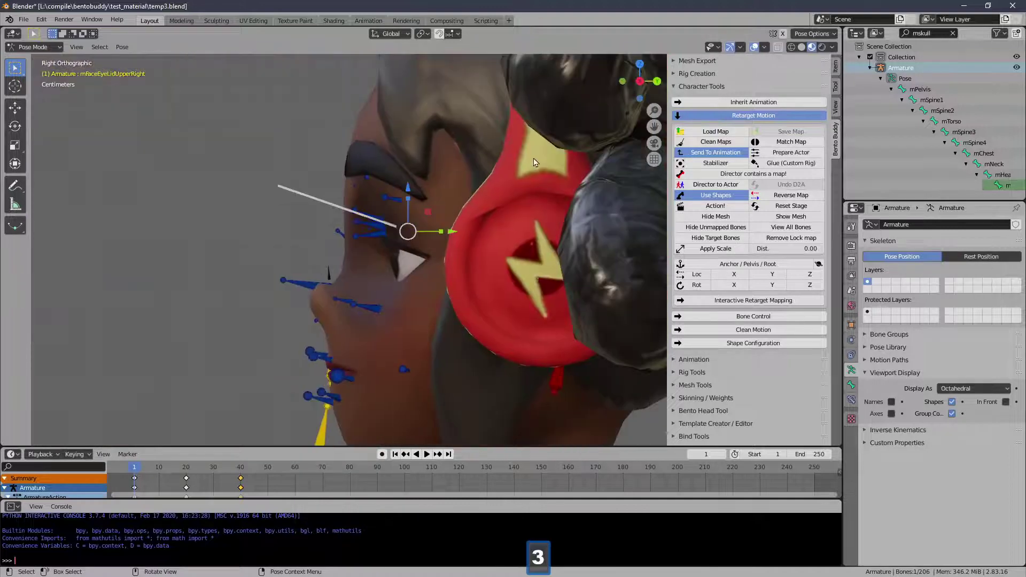
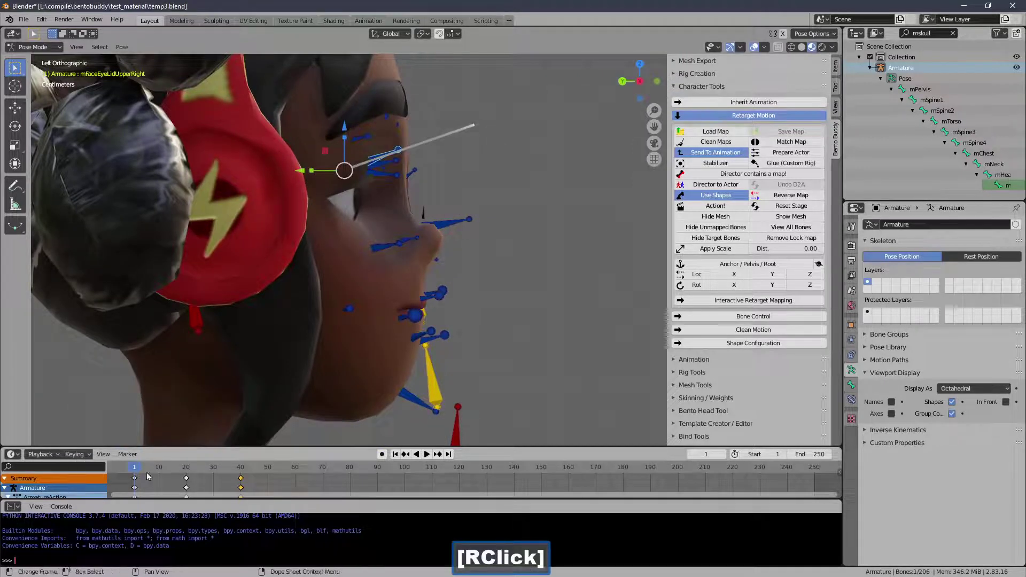
pyautogui.click(168, 471)
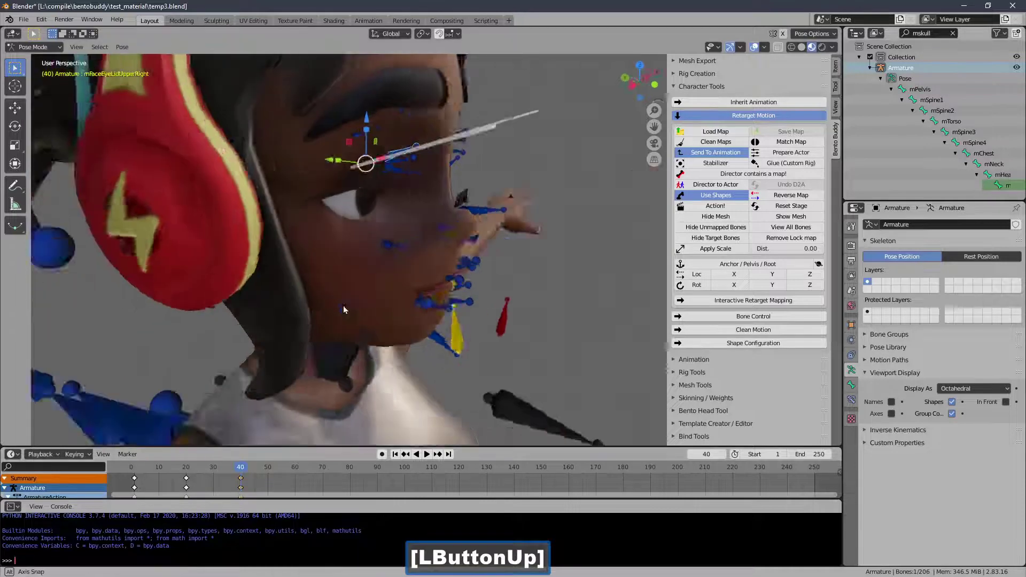
pyautogui.click(182, 468)
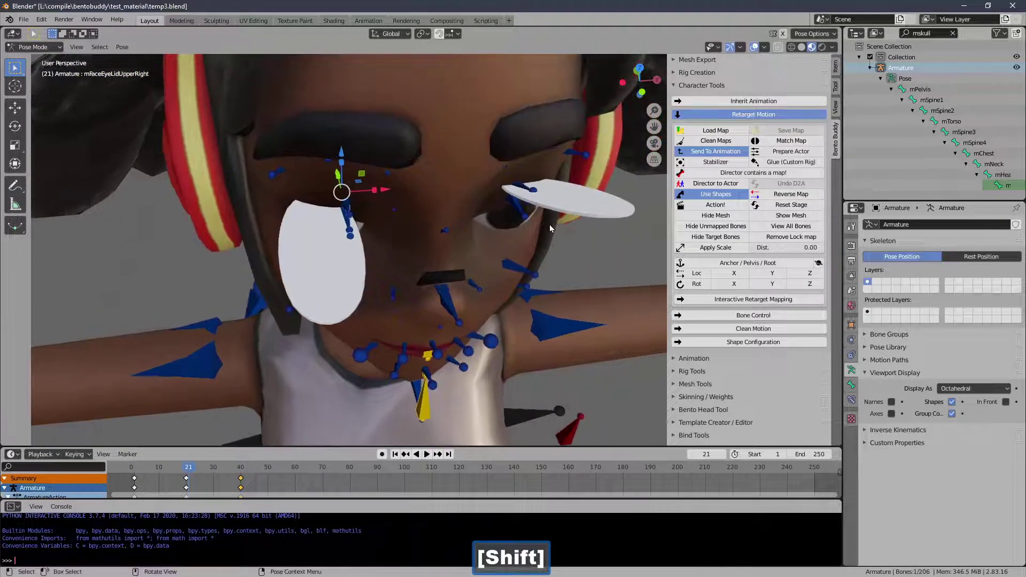
# - Test-rotate the left upper eyelid bone mFaceEyeLidUpperLeft
pyautogui.click(538, 190)
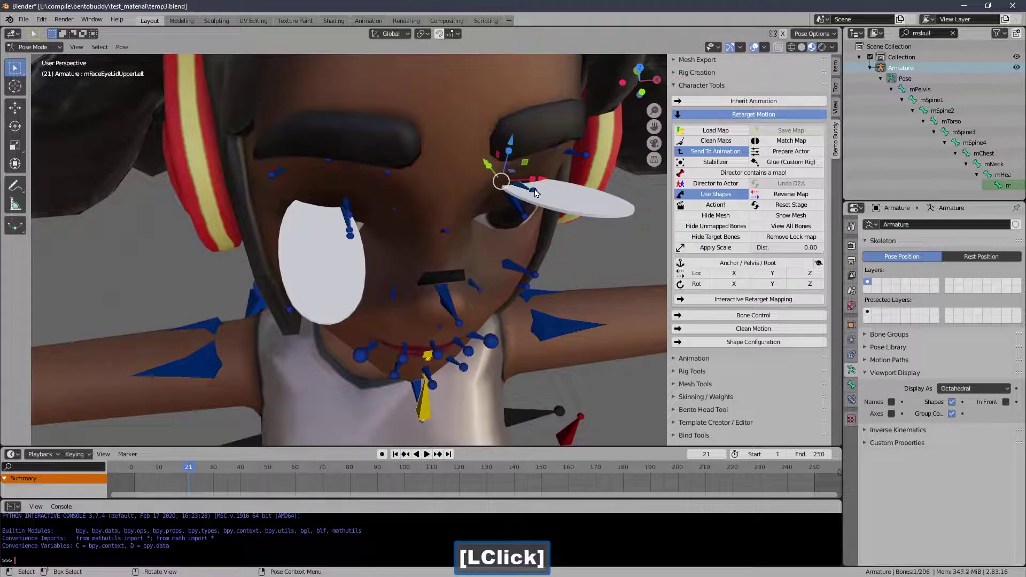
pyautogui.press('r')
pyautogui.rightClick(523, 215)
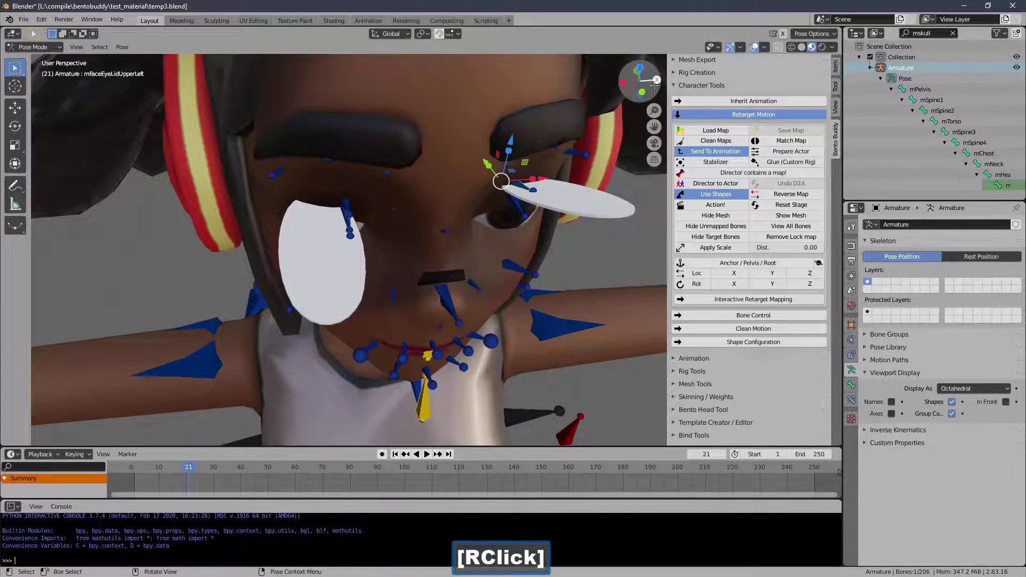
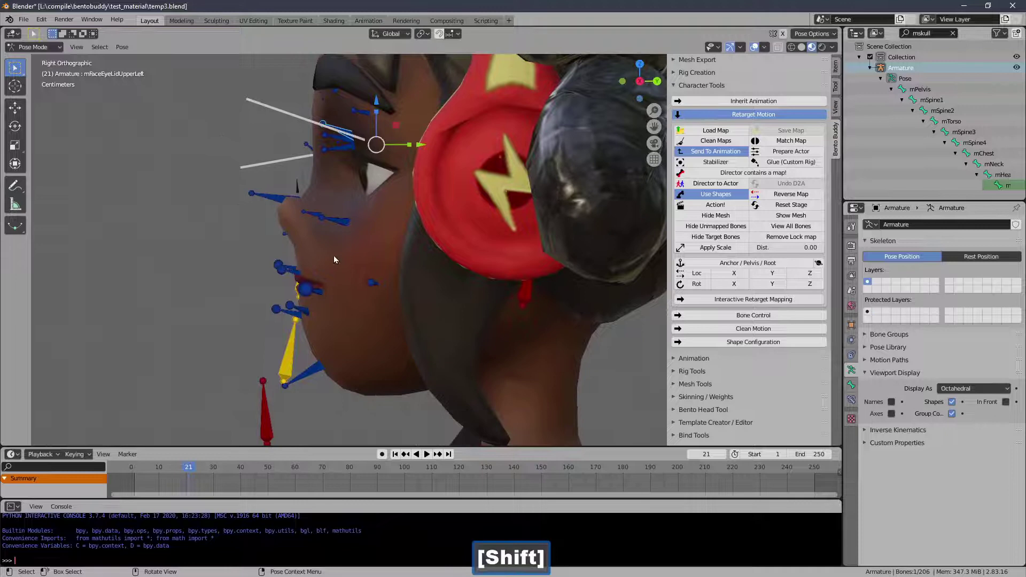
pyautogui.press('r')
pyautogui.rightClick(214, 247)
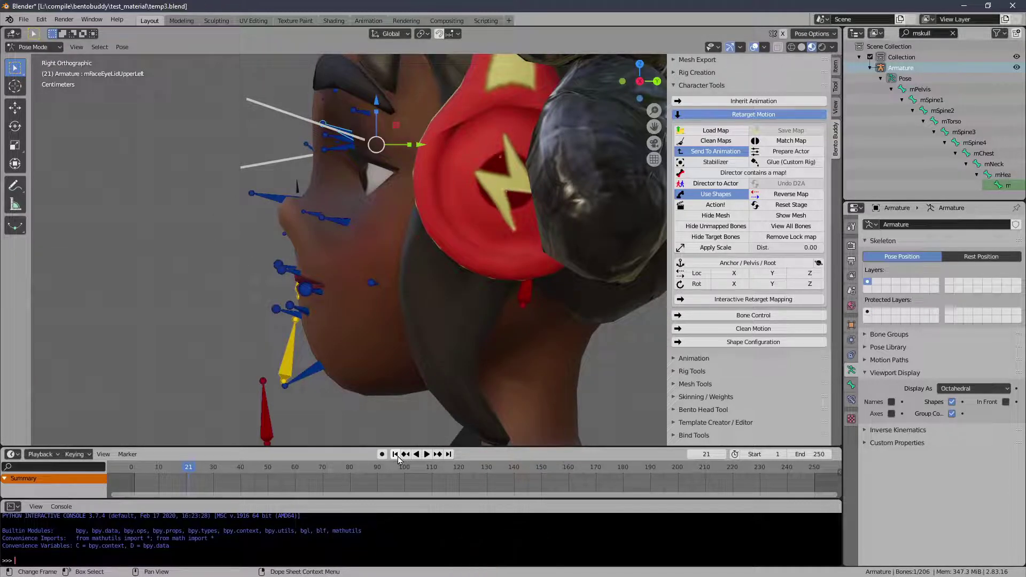
# - Jump to frame 29 with Rotation as the active keying set for the left eyelid bone
pyautogui.click(400, 460)
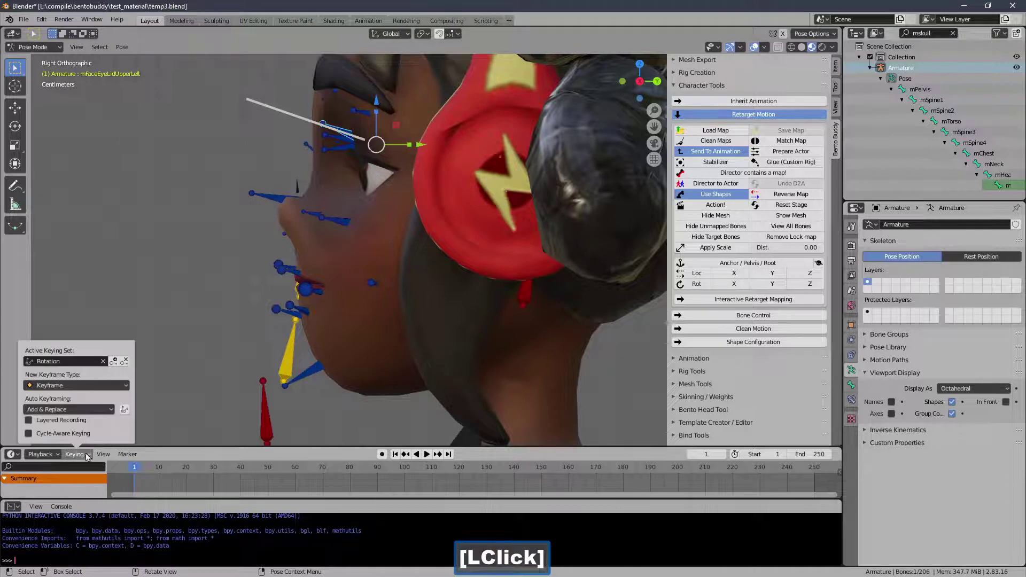
pyautogui.click(166, 470)
pyautogui.click(164, 470)
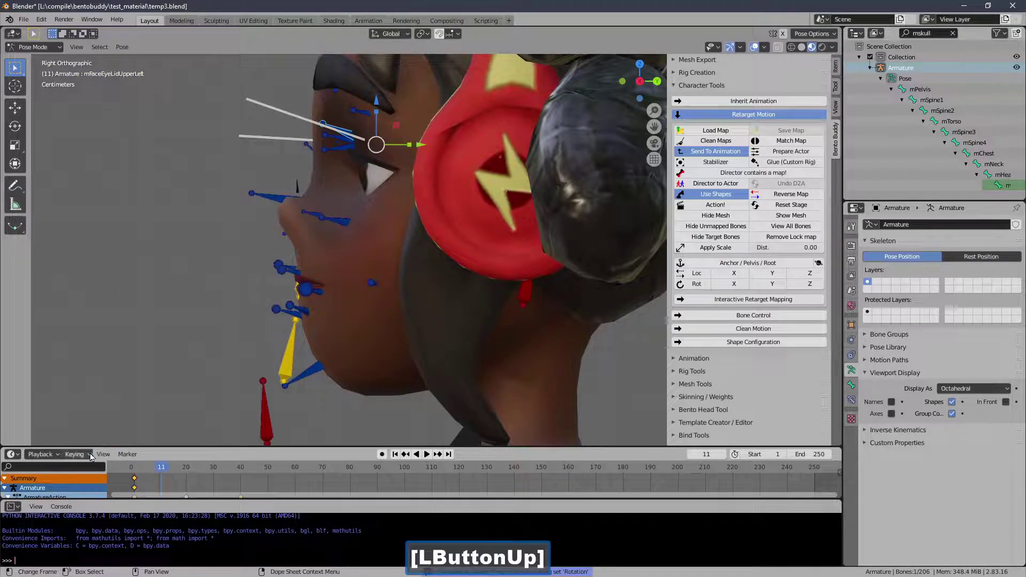
pyautogui.click(90, 454)
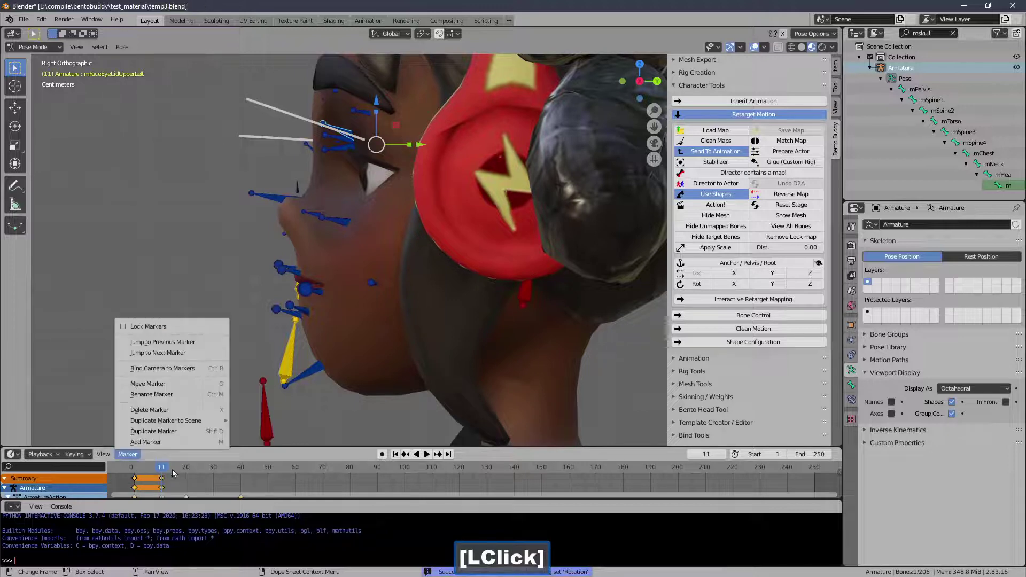
pyautogui.click(188, 473)
pyautogui.click(209, 472)
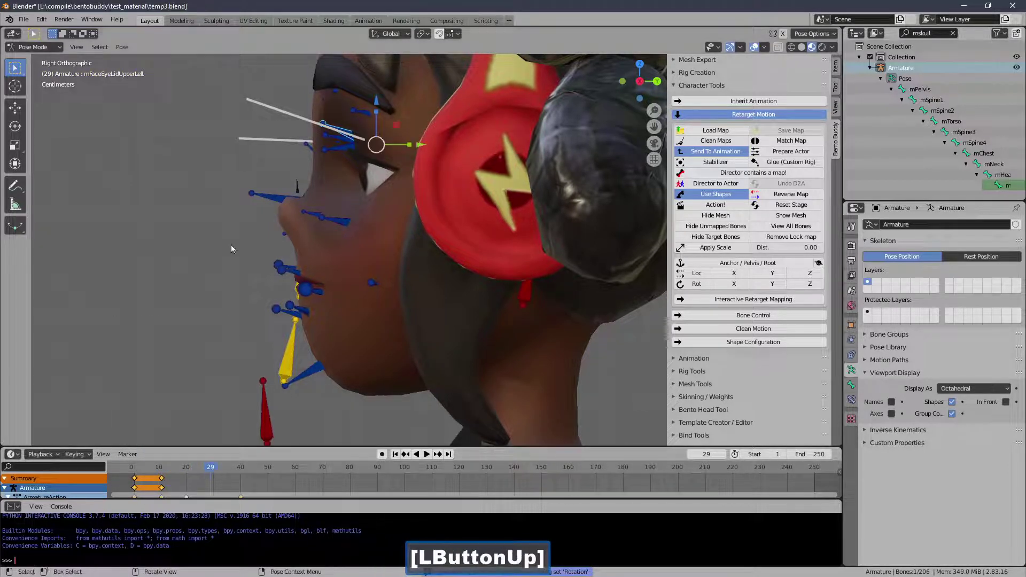
pyautogui.press('r')
pyautogui.click(211, 244)
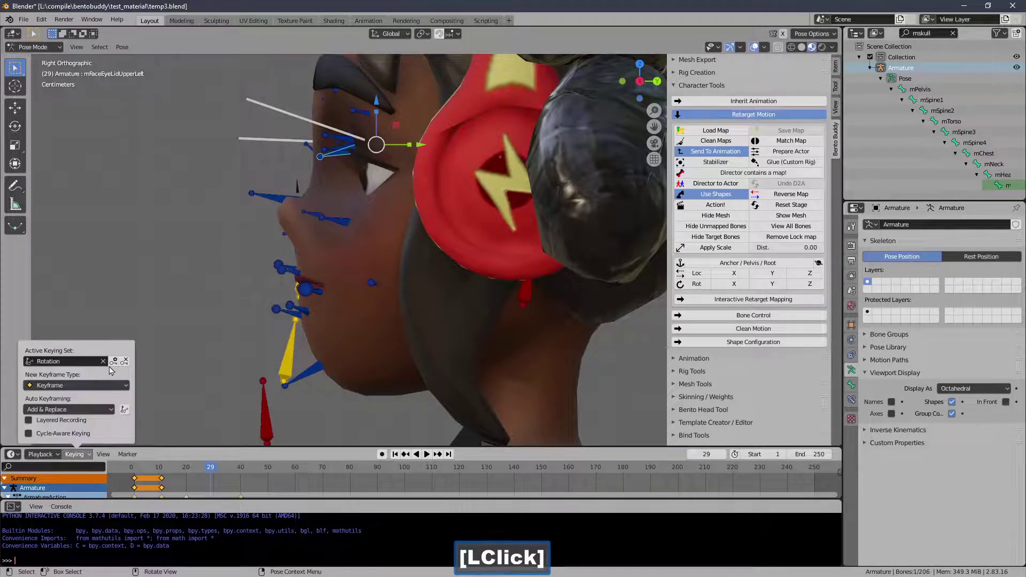
pyautogui.click(279, 470)
# - Rotate the left upper eyelid bone closed and key its rotation near frames 29 and 61
pyautogui.press('r')
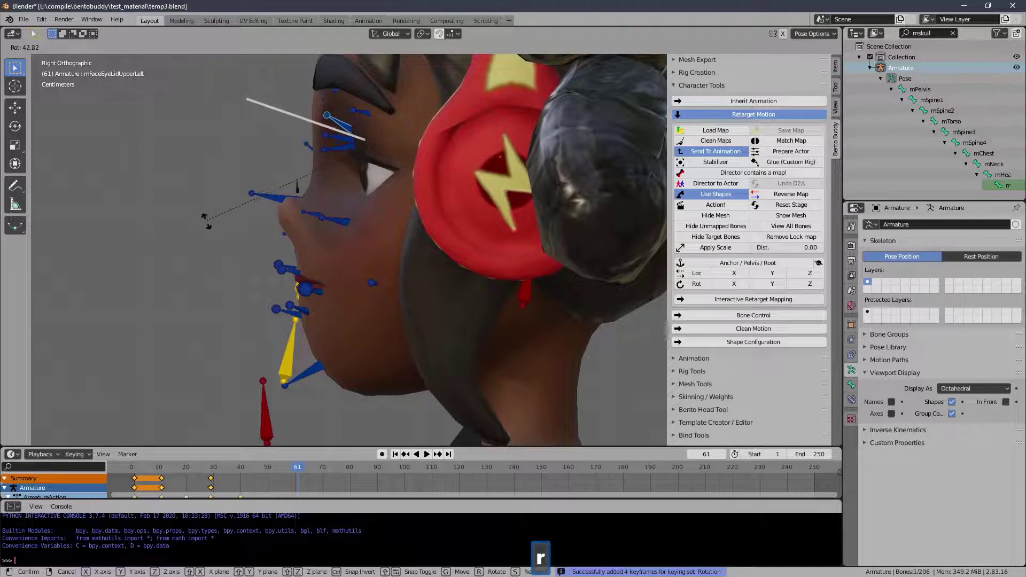
pyautogui.click(210, 235)
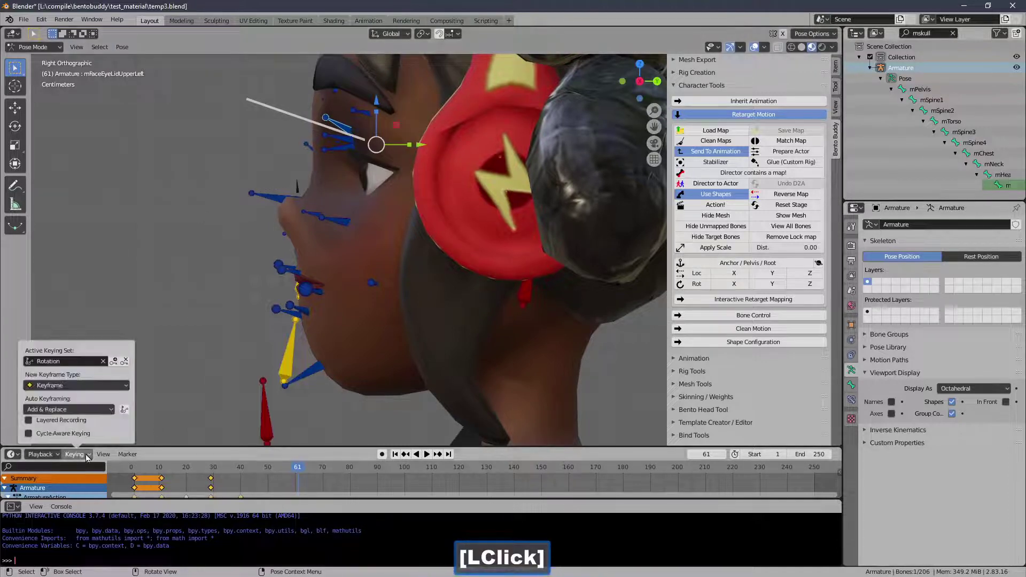
pyautogui.click(346, 470)
pyautogui.press('alt+r')
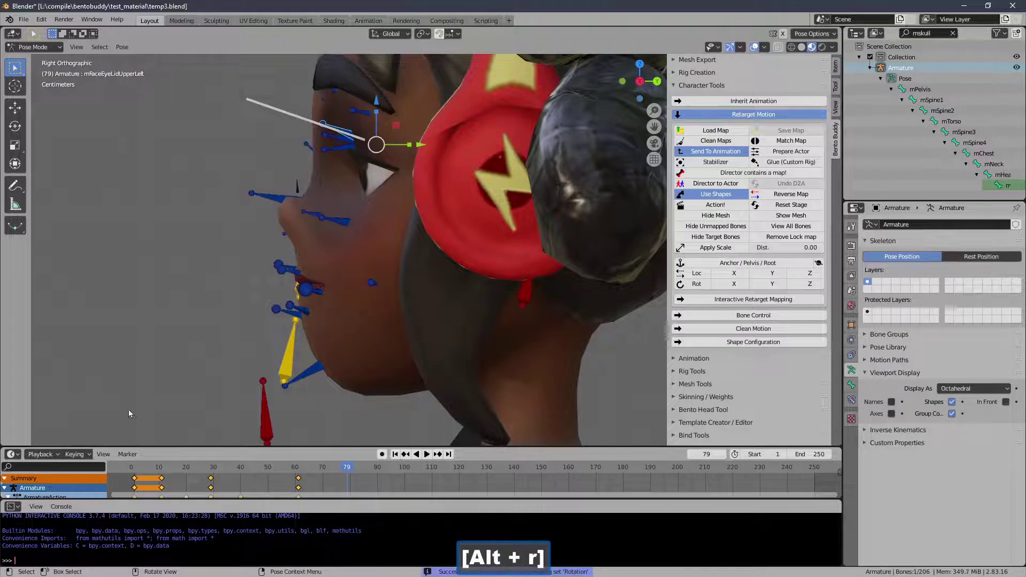
# - Insert the final blink key near frame 80 and play back the blink animation
pyautogui.click(94, 454)
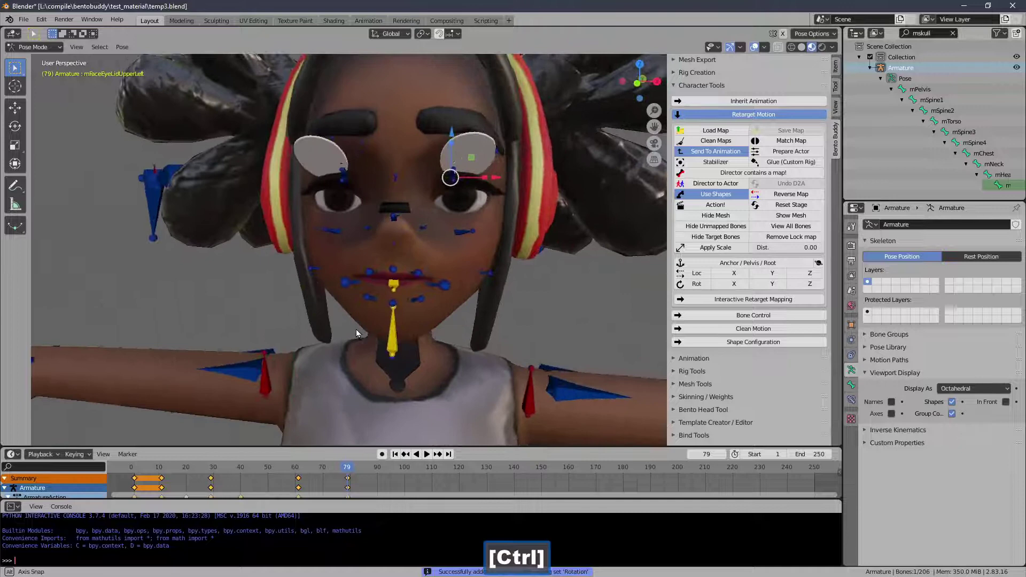
pyautogui.click(303, 468)
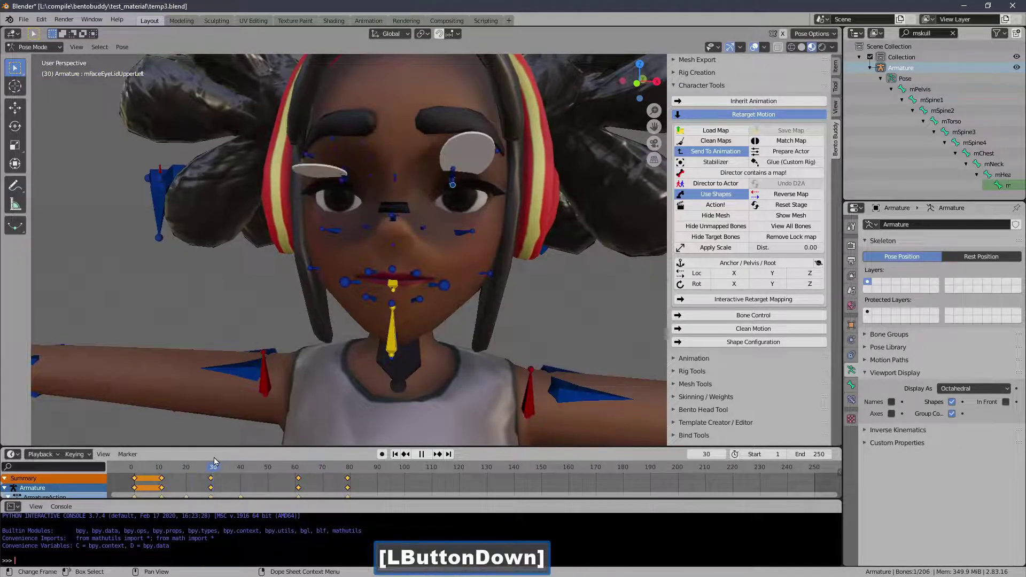
pyautogui.click(53, 51)
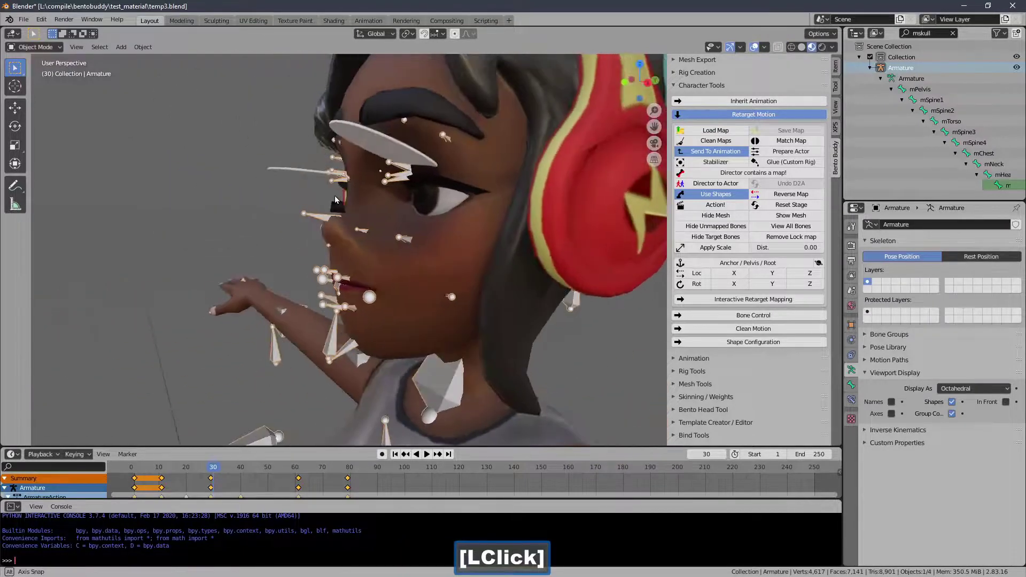
pyautogui.click(40, 48)
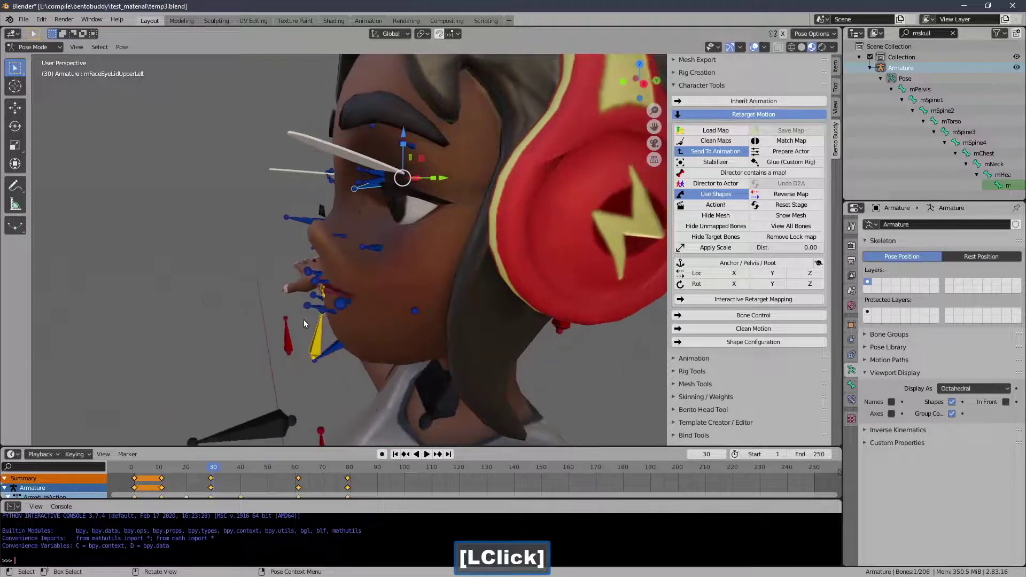
# - Copy the bone name mFaceEyeLidUpperLeft from its bone properties
pyautogui.click(261, 469)
pyautogui.click(221, 470)
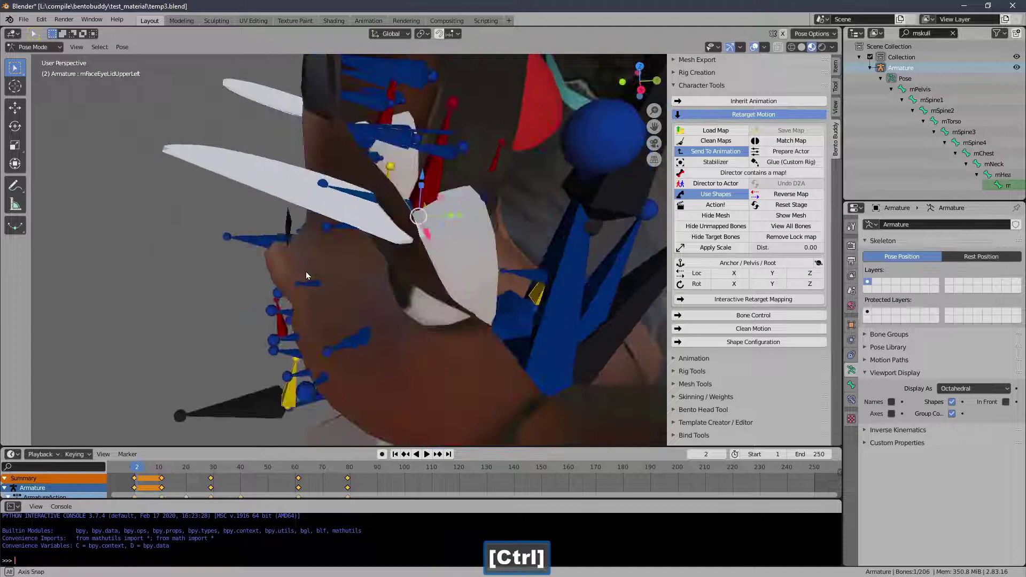
pyautogui.click(653, 164)
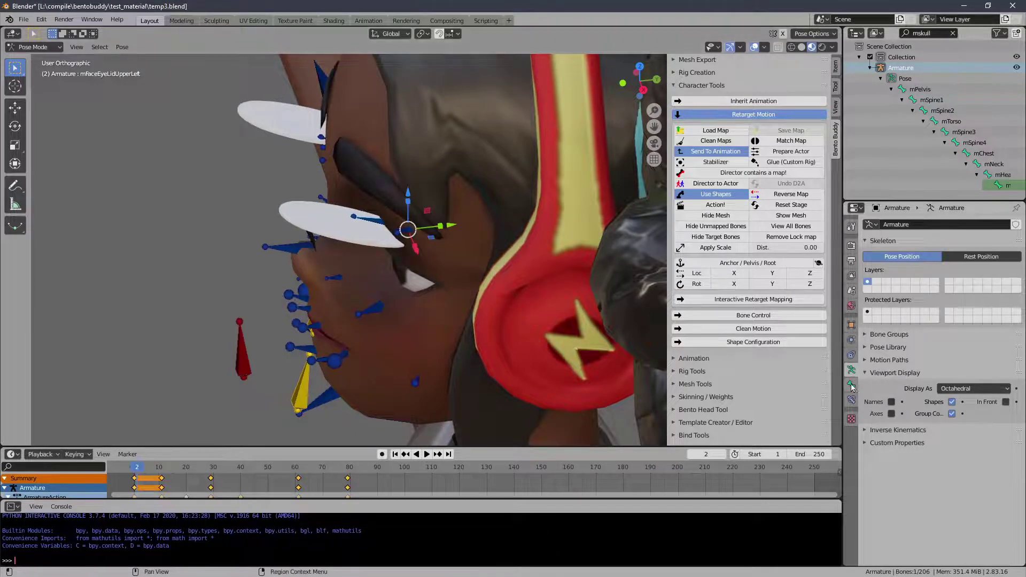
pyautogui.click(855, 390)
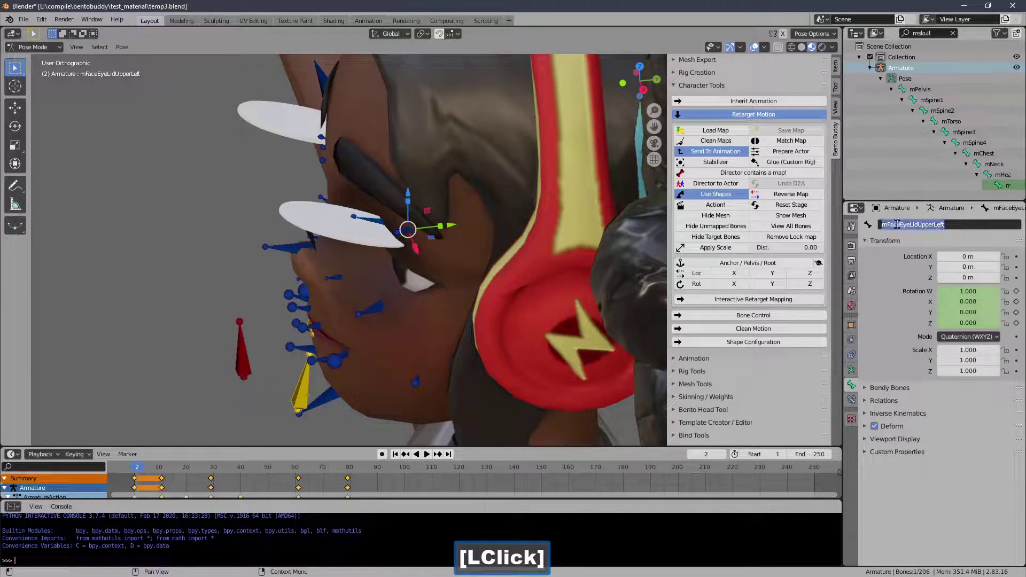
pyautogui.press('ctrl+c')
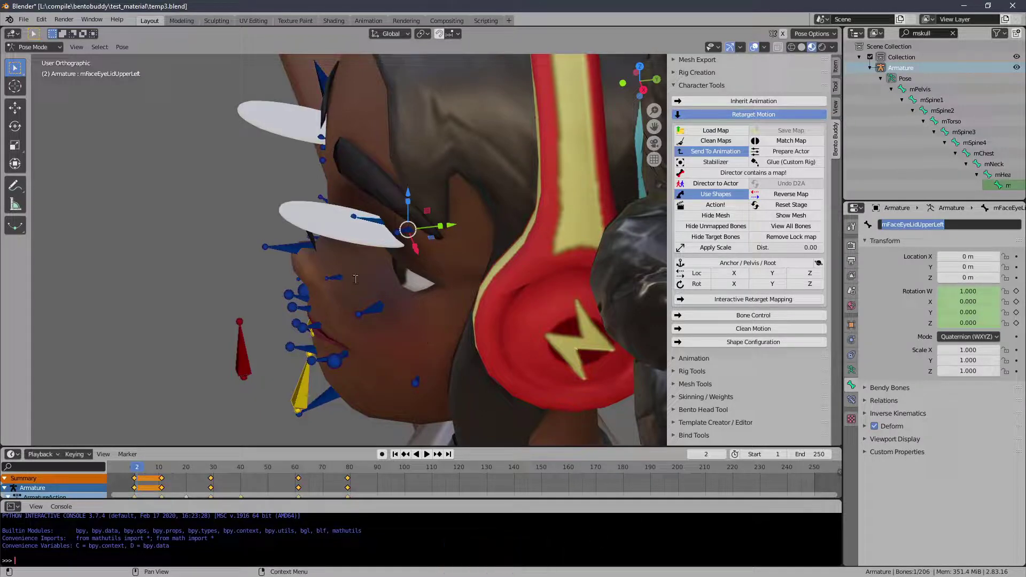
# - Name the EyeFlipperLeft plane's new vertex group mFaceEyeLidUpperLeft by pasting the copied bone name
pyautogui.click(32, 53)
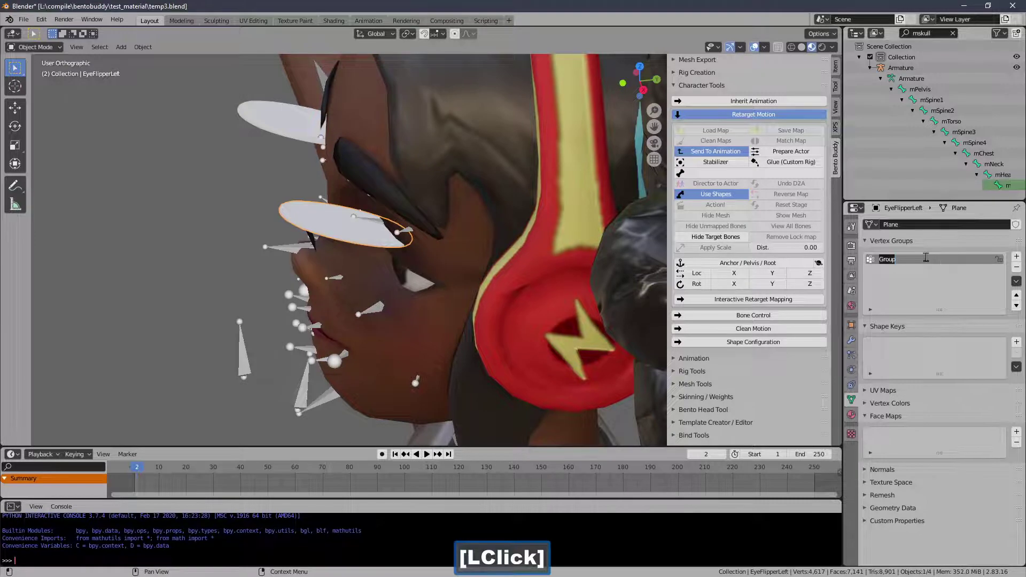
pyautogui.press('ctrl+v')
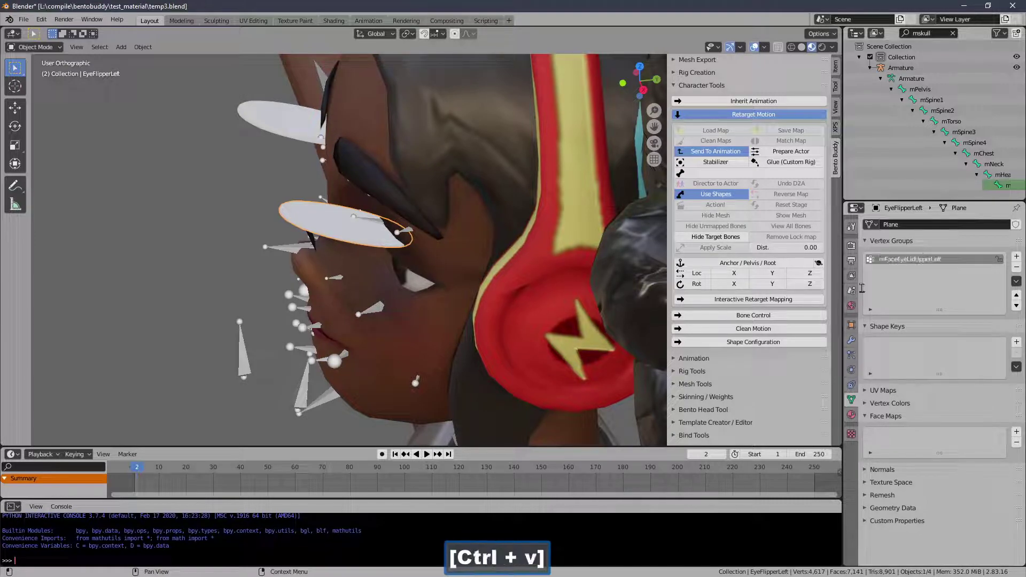
pyautogui.press('Return')
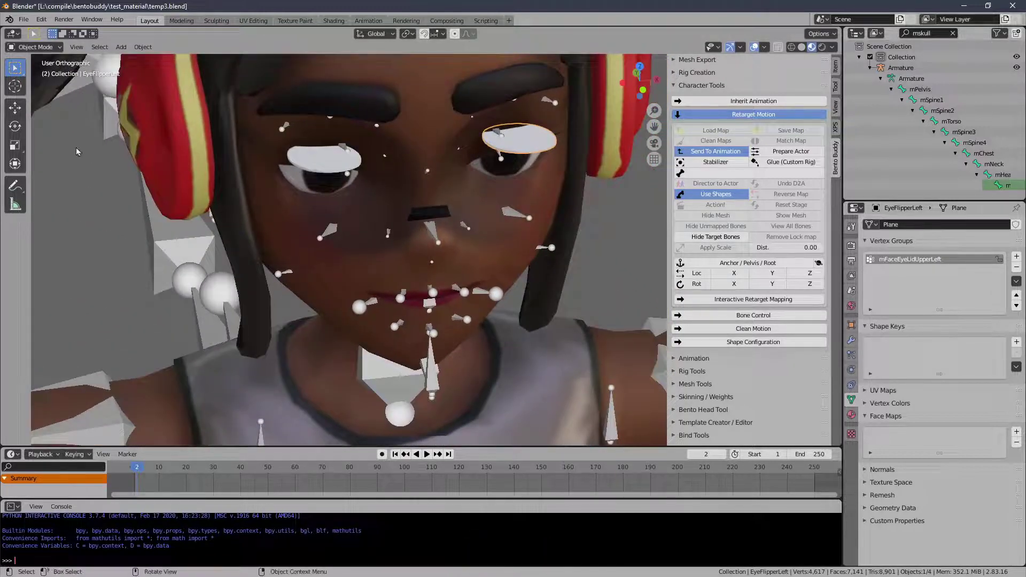
# - Assign every vertex of the left flipper plane to the mFaceEyeLidUpperLeft group in Edit Mode
pyautogui.click(48, 49)
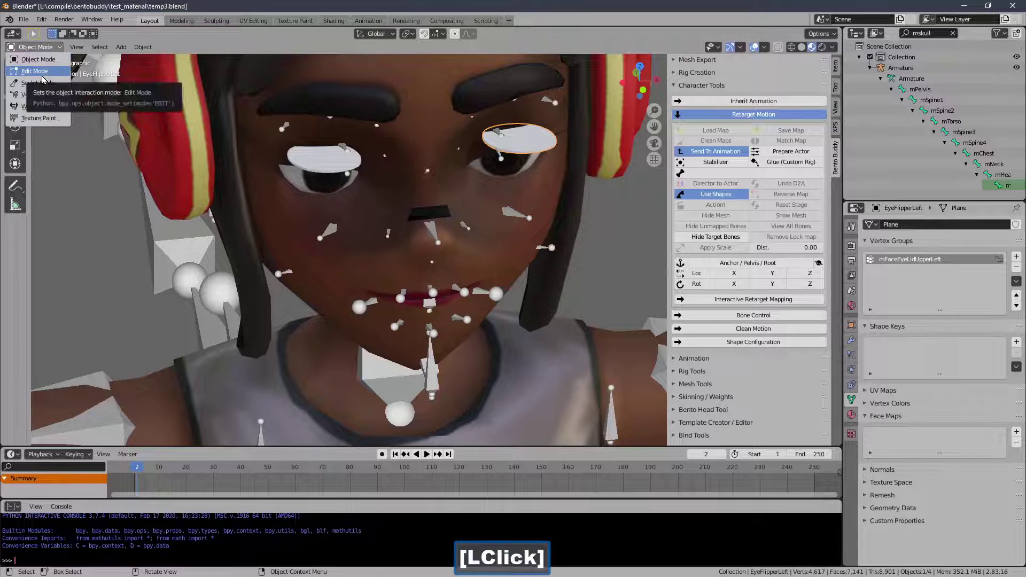
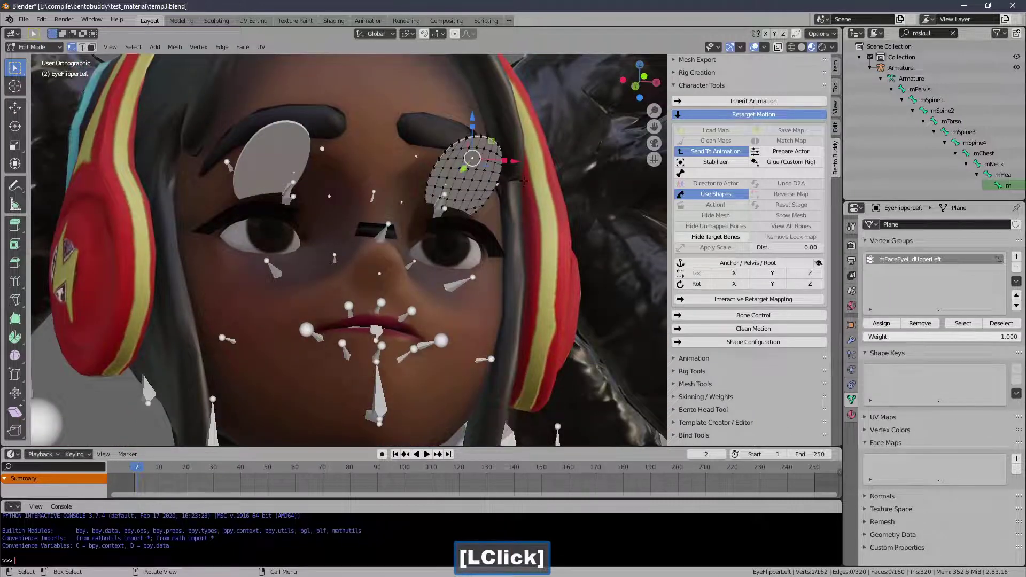
pyautogui.press('a')
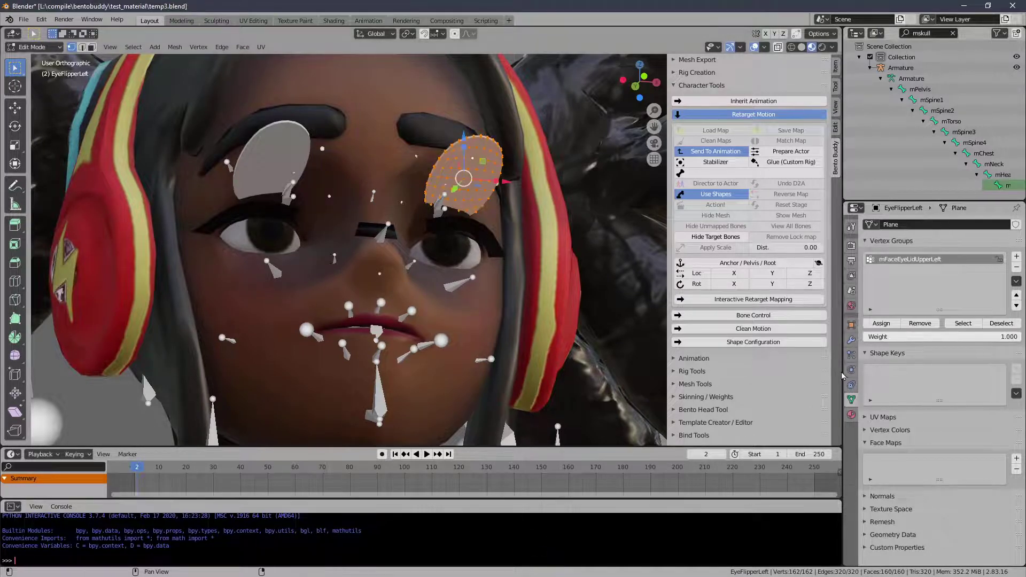
pyautogui.click(879, 326)
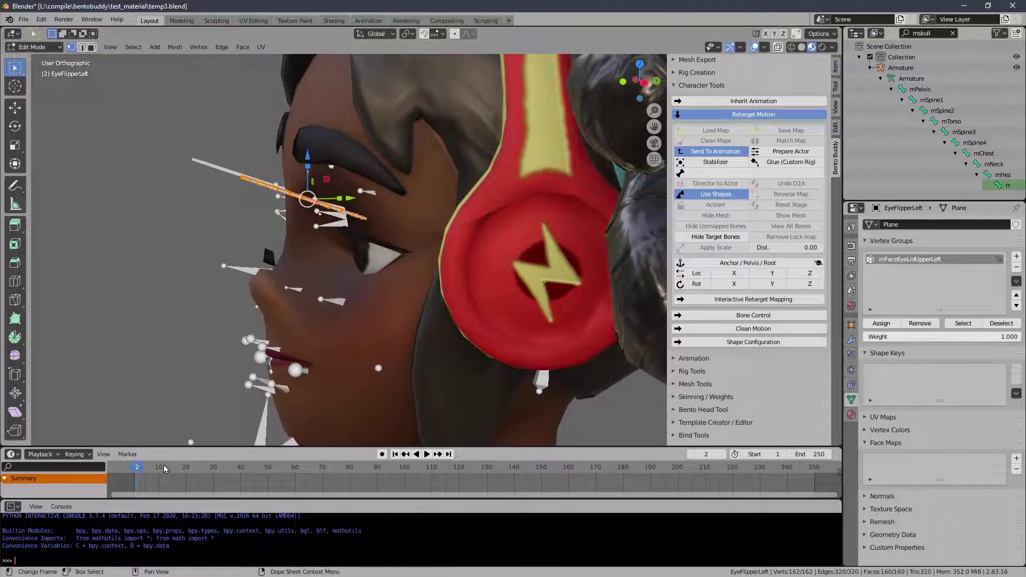
pyautogui.click(194, 471)
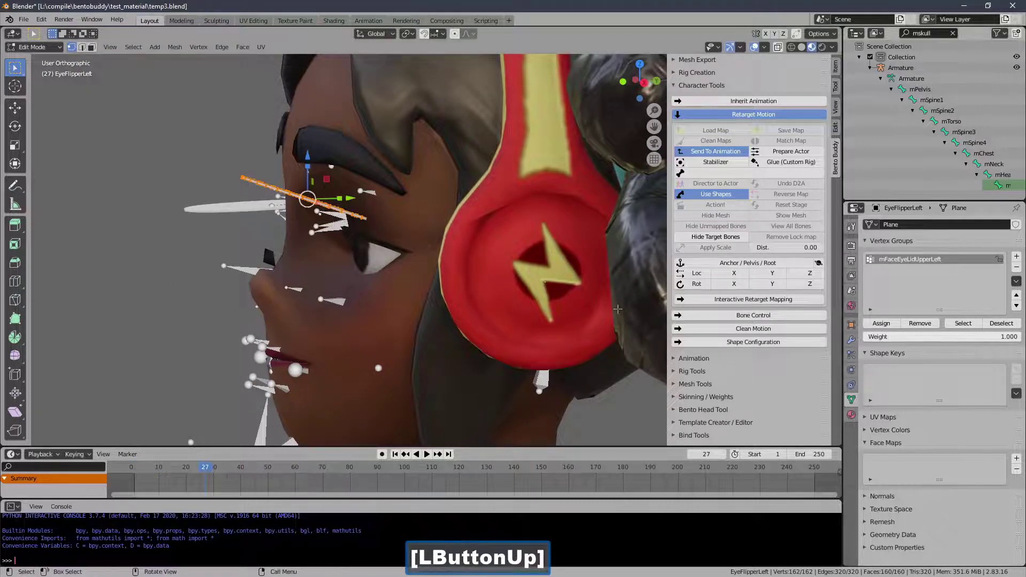
# - Target the Armature modifier at the Armature object and play the timeline to confirm the flipper blinks
pyautogui.click(851, 342)
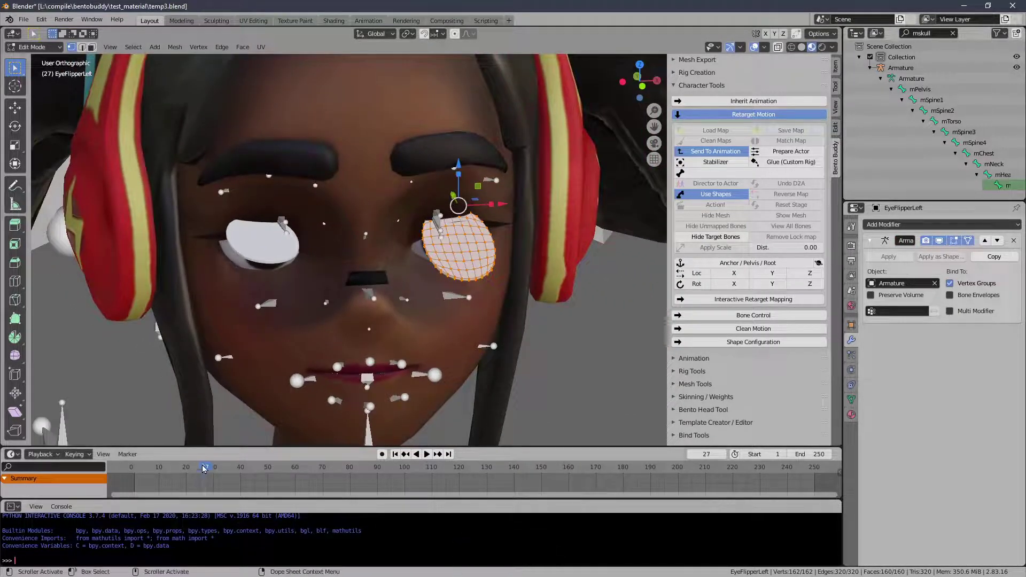
pyautogui.click(202, 469)
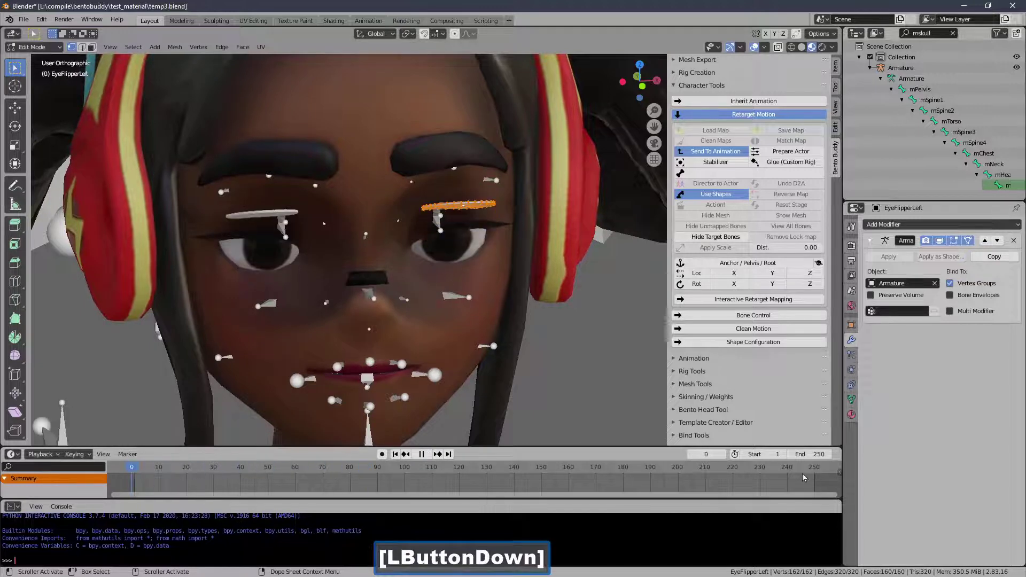
pyautogui.click(263, 472)
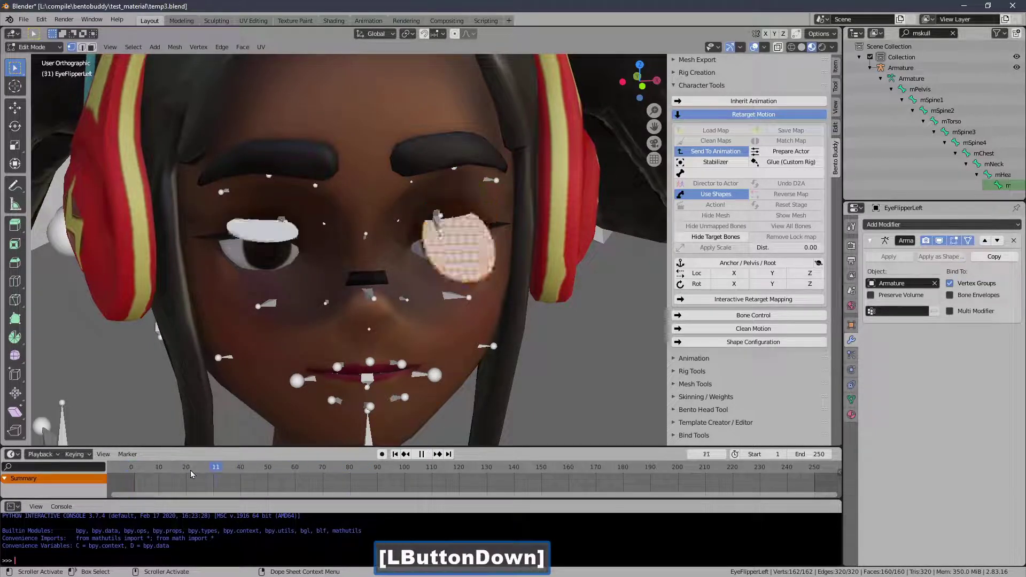